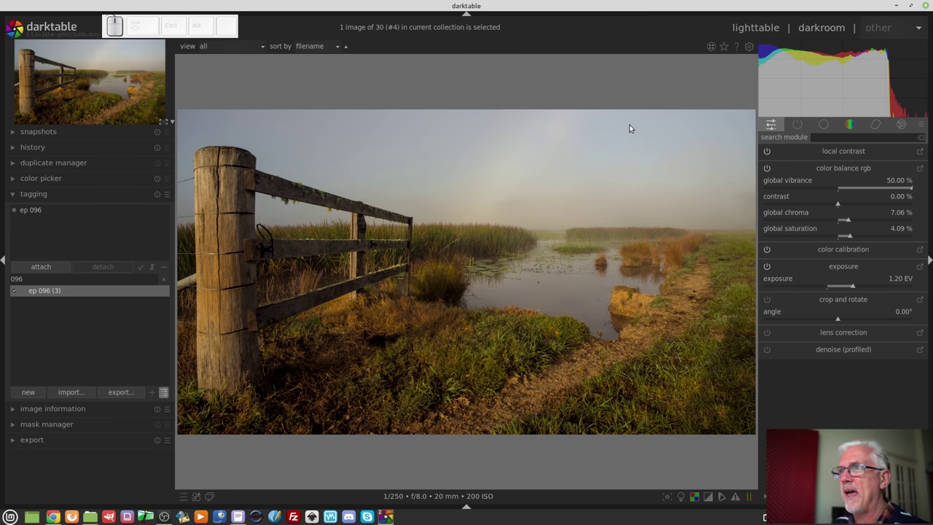
# Step: Collapse the tagging module and expand the export module in the left panel
pyautogui.click(65, 197)
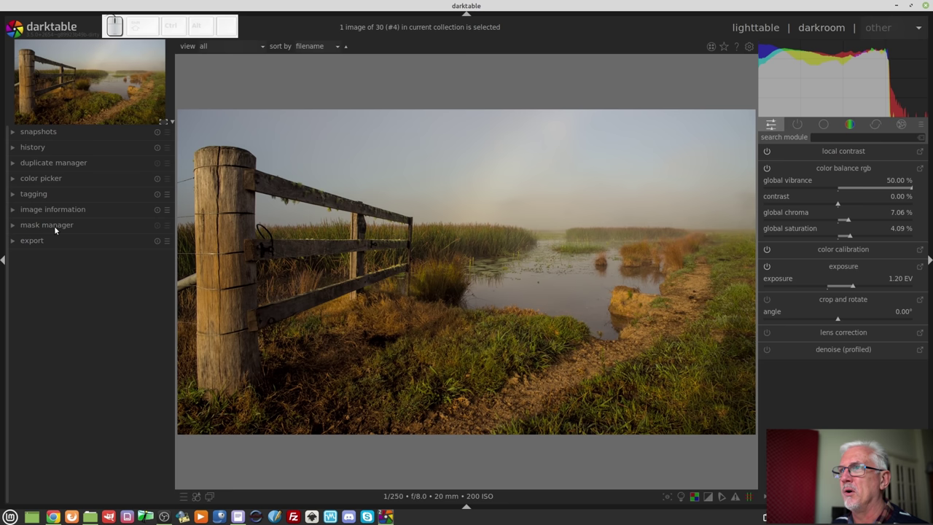
pyautogui.click(44, 239)
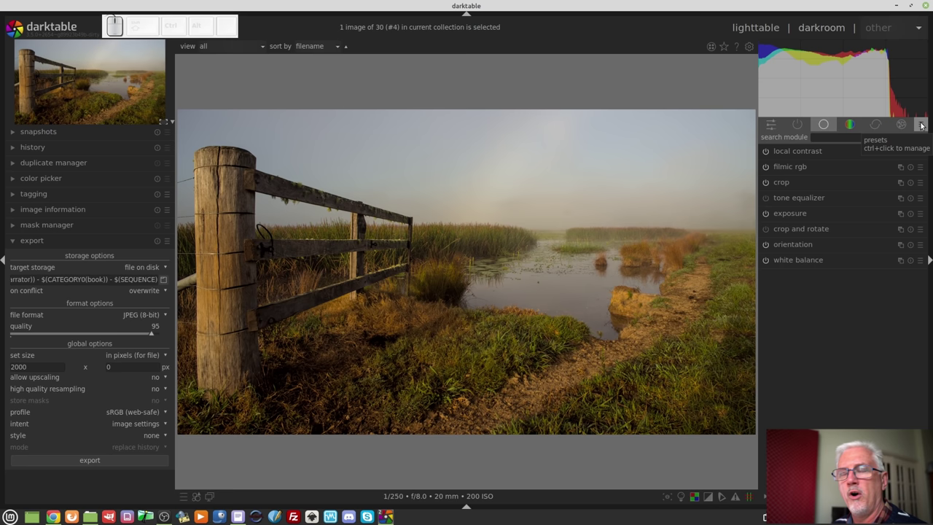
# Step: Review the module layout manager from the presets menu and close it
pyautogui.click(921, 125)
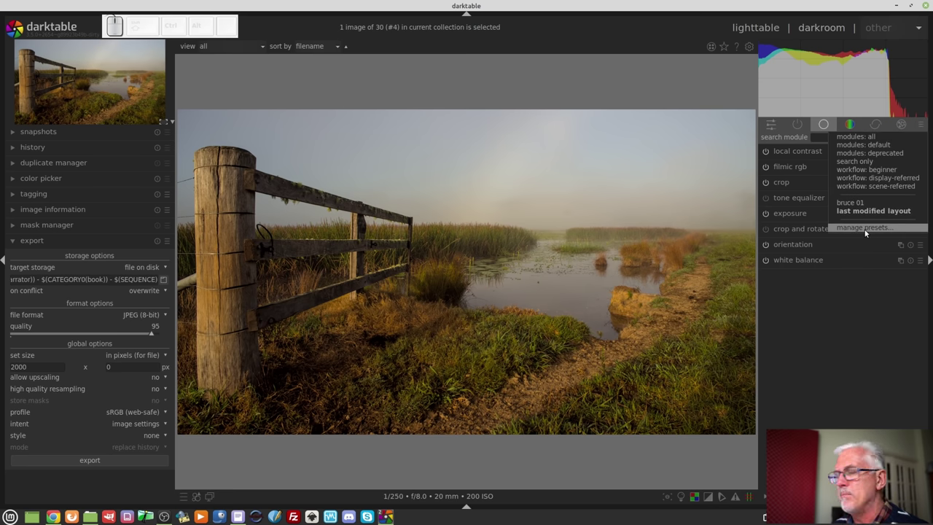
pyautogui.click(866, 233)
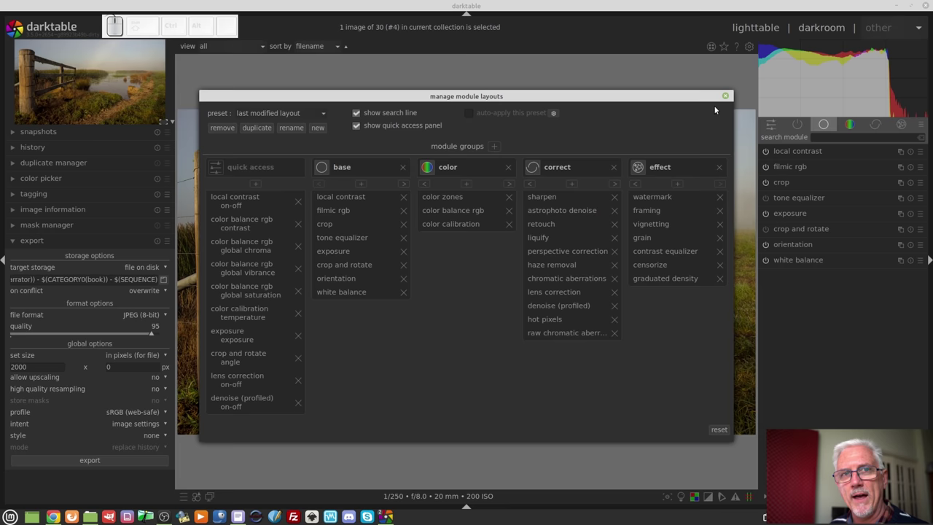
pyautogui.click(730, 100)
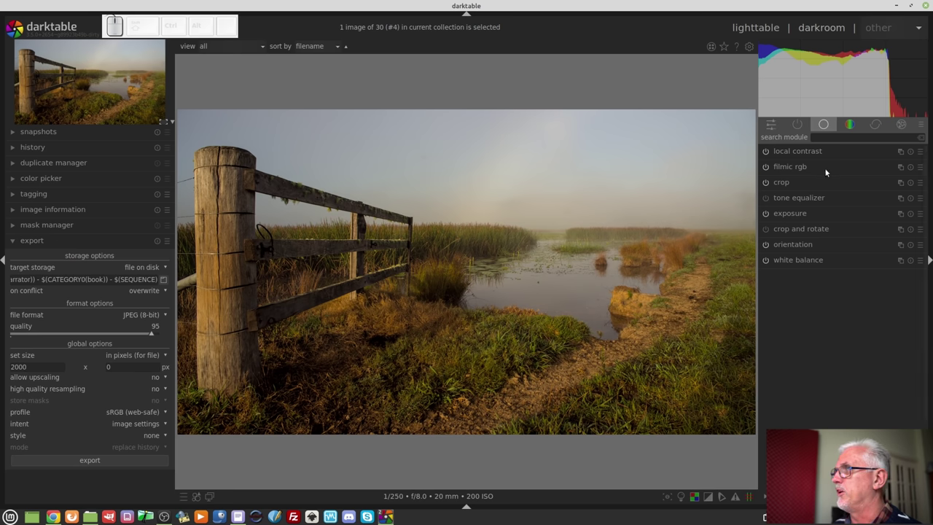
# Step: Bring the layout manager up once more, close it, and reopen the presets list
pyautogui.click(922, 126)
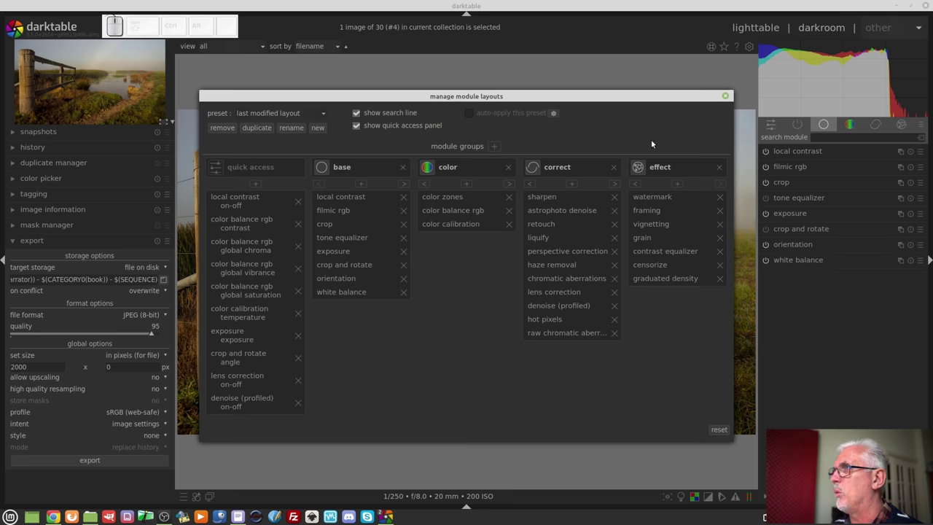
pyautogui.click(727, 95)
pyautogui.click(920, 129)
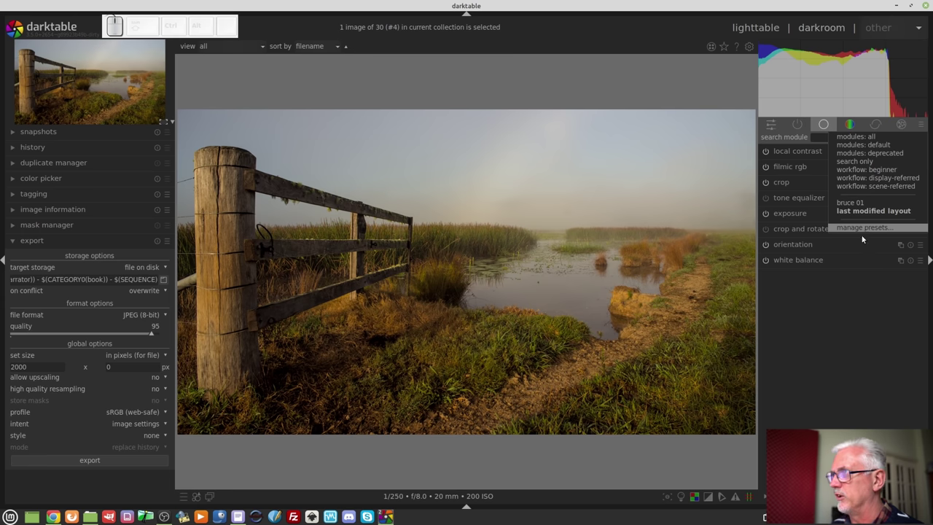
pyautogui.click(856, 312)
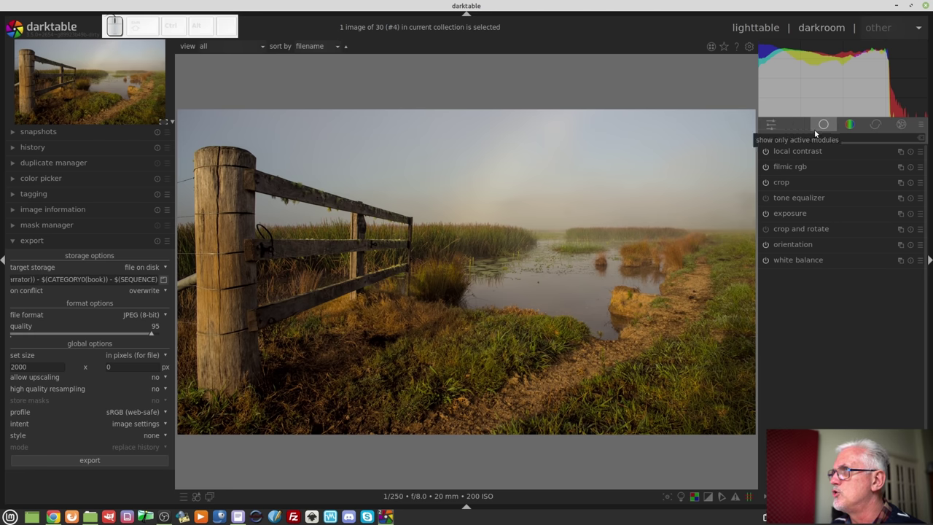
pyautogui.rightClick(799, 125)
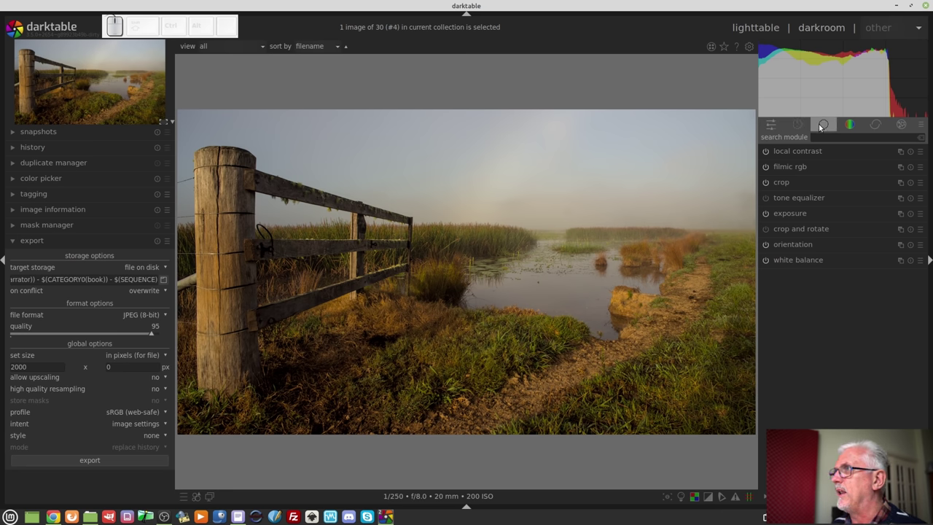
pyautogui.rightClick(821, 126)
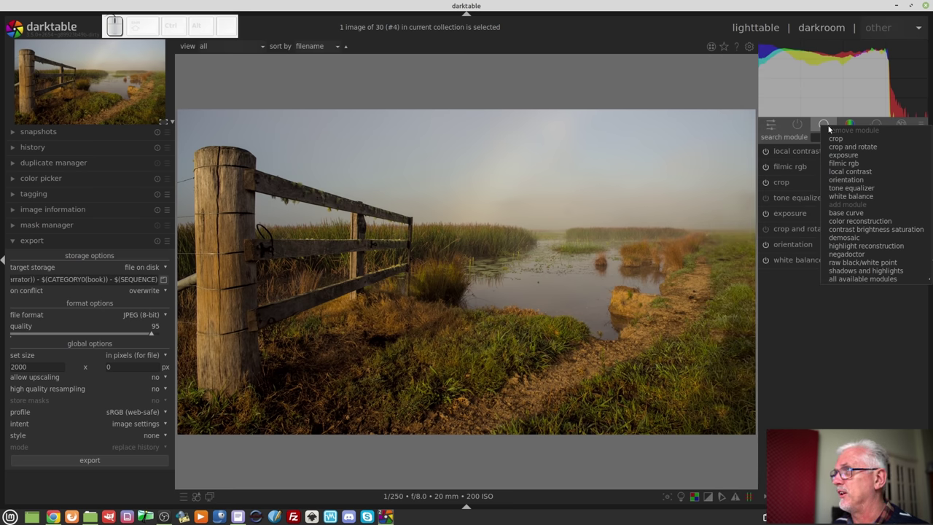
pyautogui.click(843, 363)
pyautogui.rightClick(852, 125)
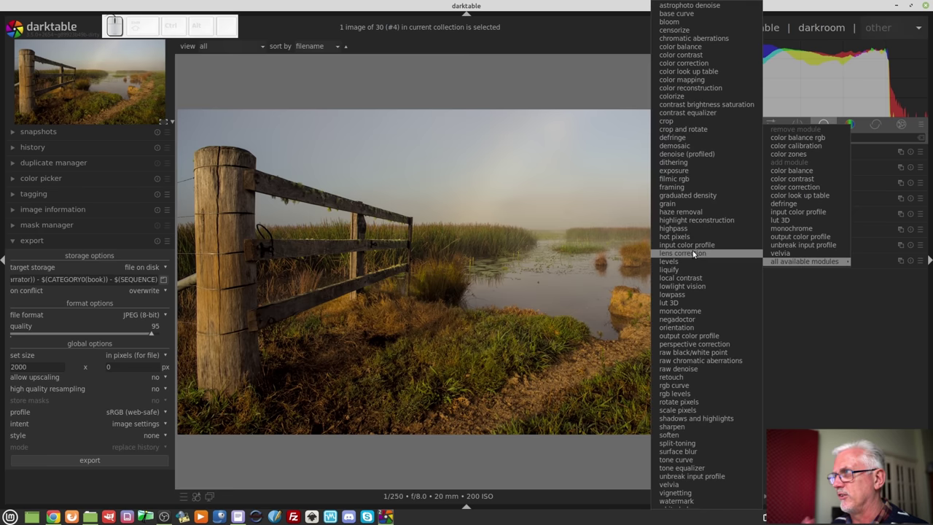
pyautogui.click(844, 328)
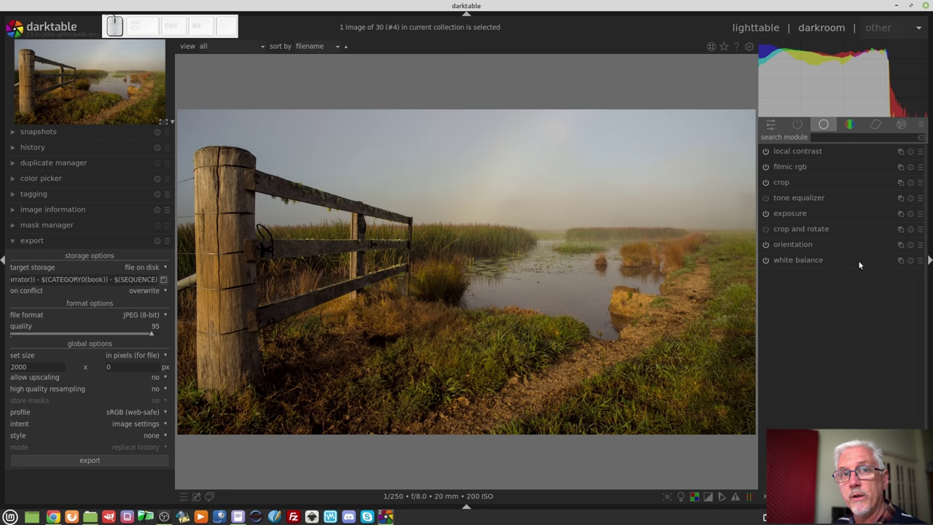
pyautogui.rightClick(853, 127)
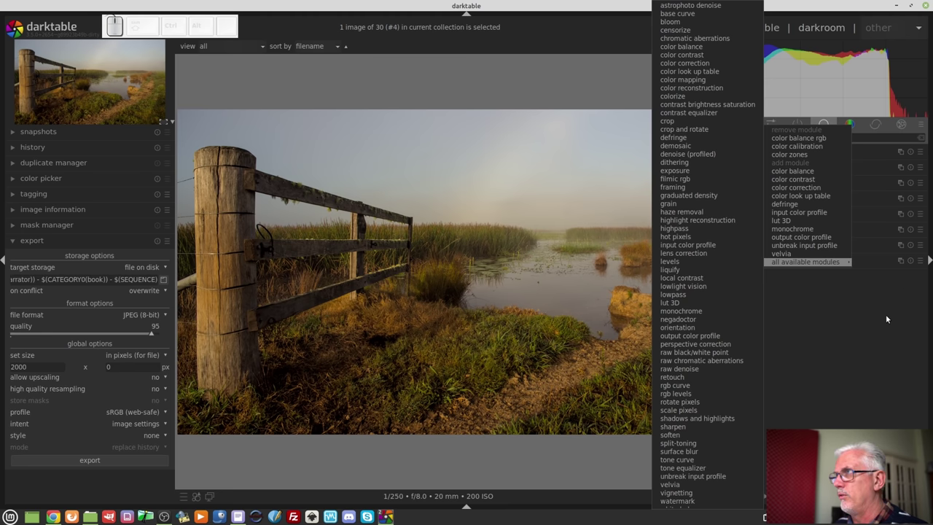
pyautogui.click(889, 321)
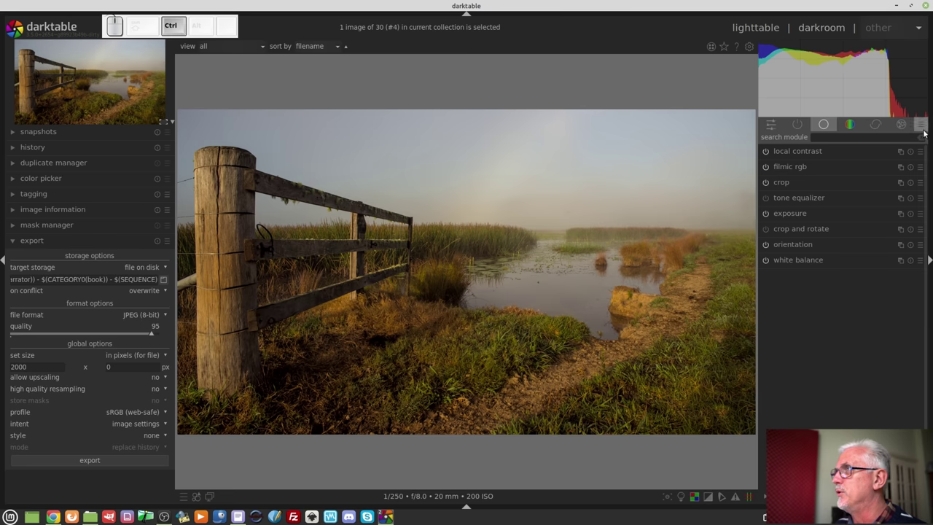
pyautogui.click(921, 129)
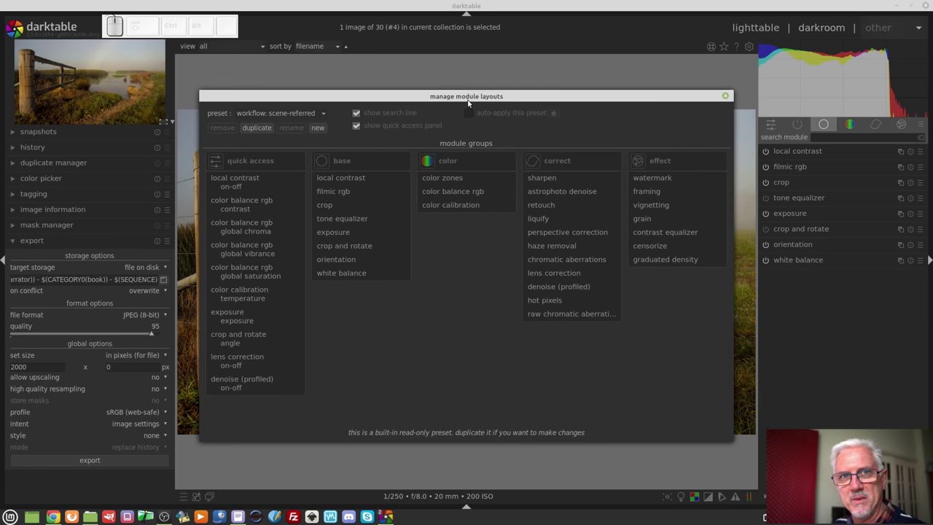
pyautogui.click(728, 97)
pyautogui.click(926, 129)
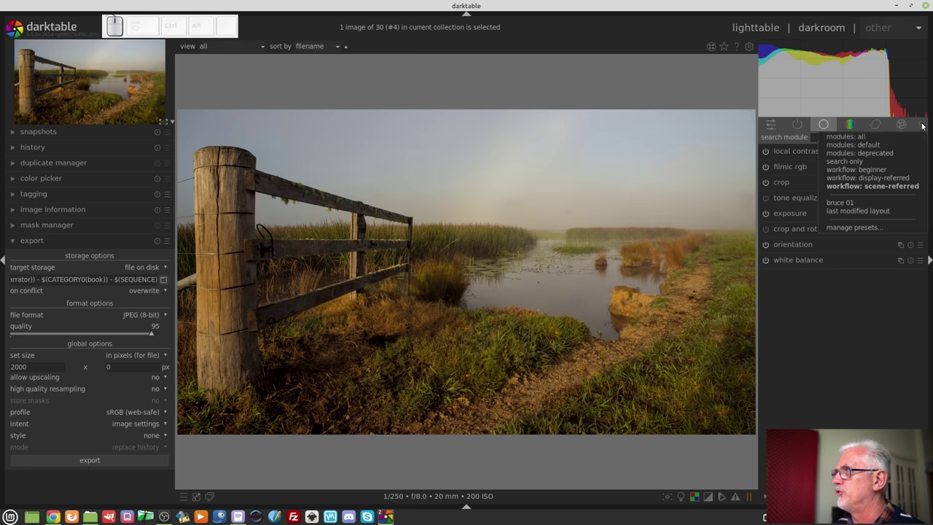
pyautogui.click(856, 208)
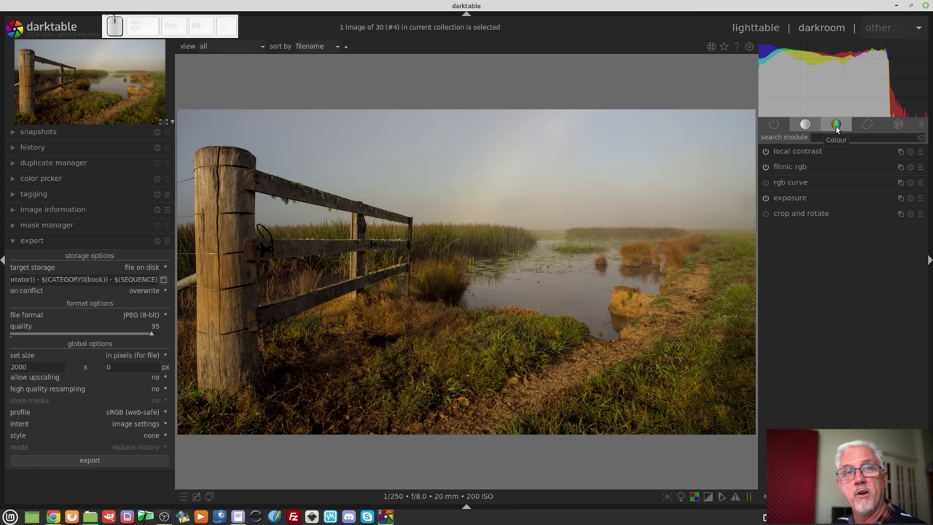
pyautogui.rightClick(837, 129)
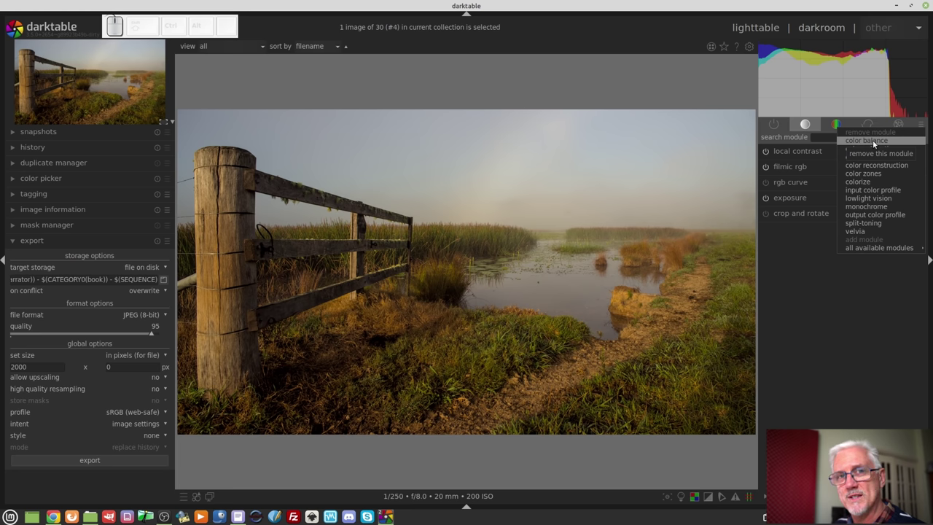
pyautogui.click(855, 358)
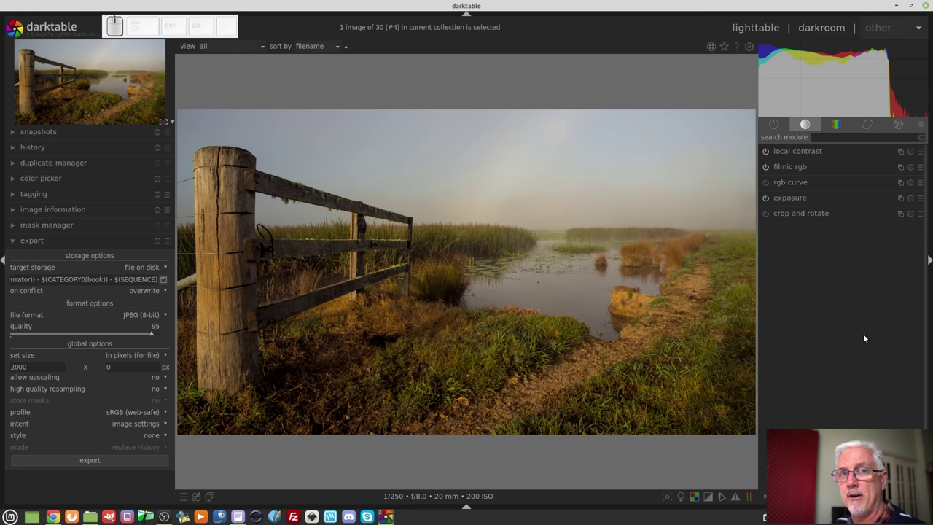
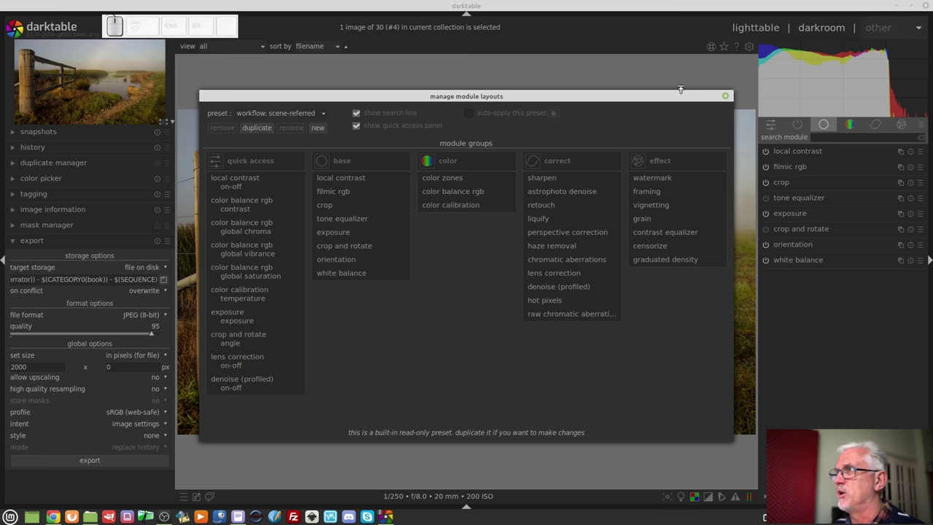
# Step: Switch the darkroom to the custom 'bruce 01' module layout
pyautogui.click(730, 98)
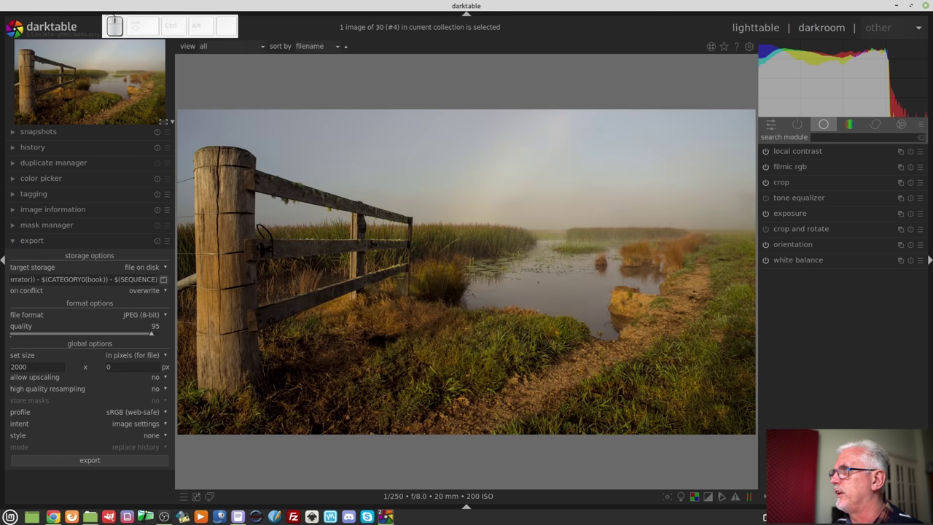
pyautogui.click(925, 127)
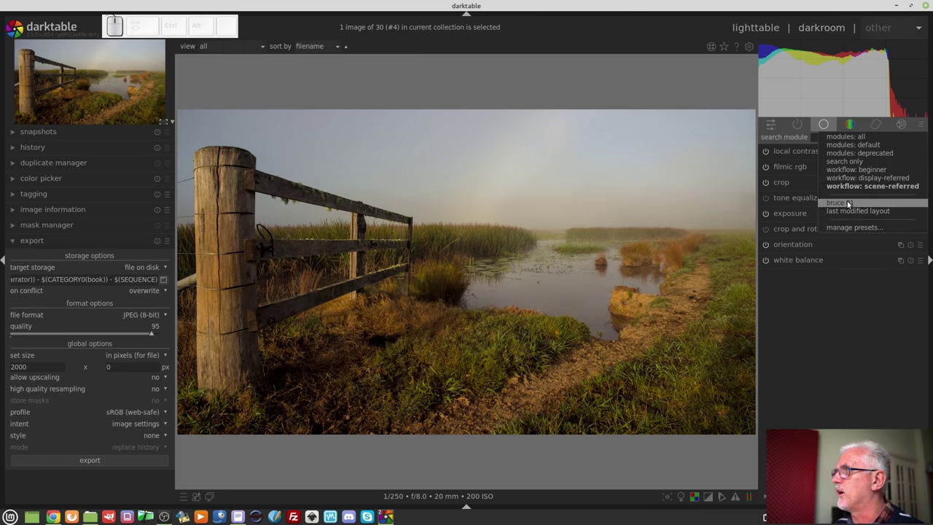
pyautogui.click(849, 204)
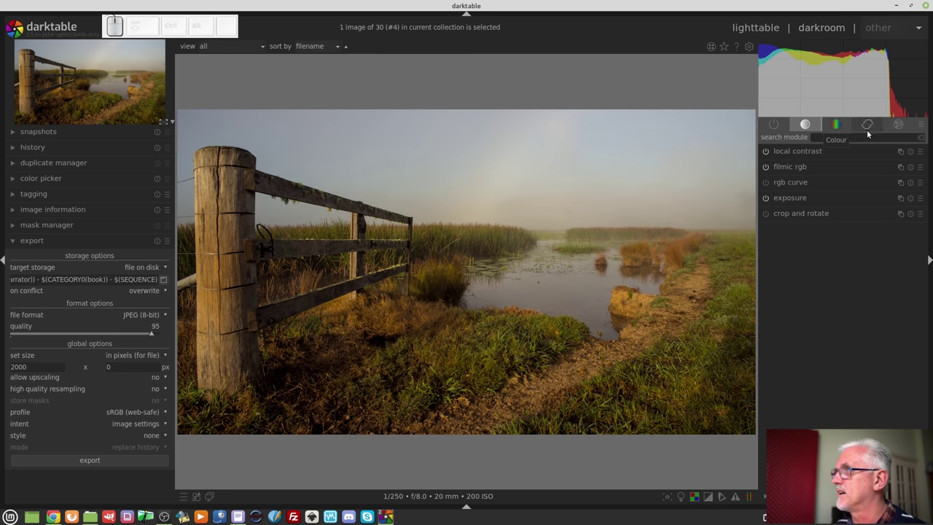
# Step: In the layout manager for 'bruce 01', untick 'show quick access panel'
pyautogui.click(923, 128)
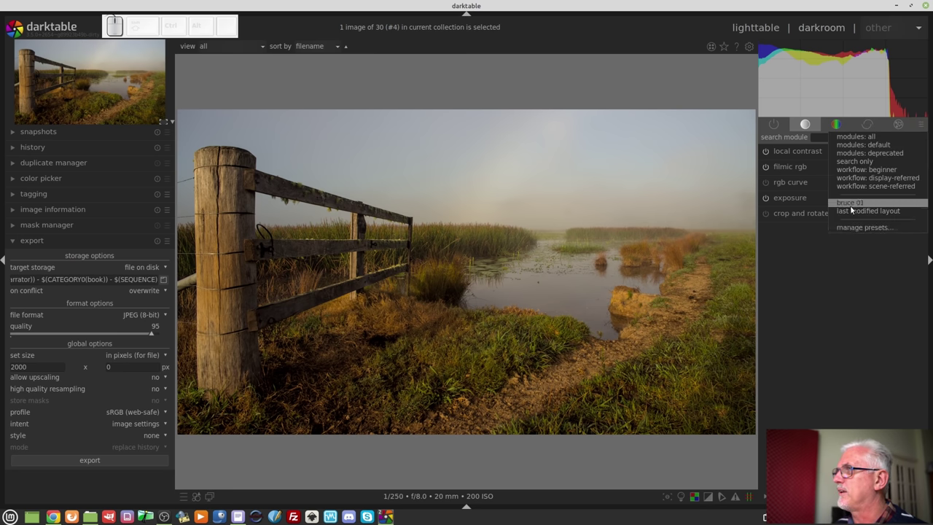
pyautogui.click(855, 232)
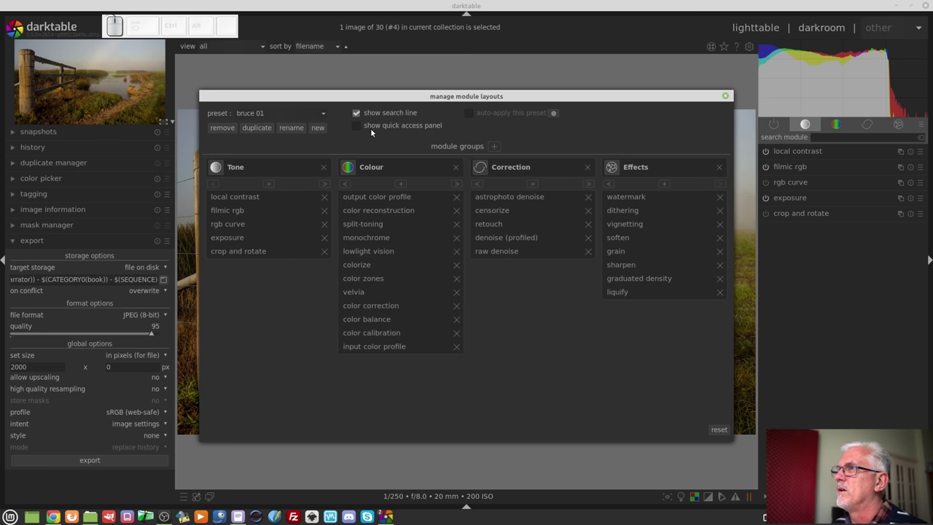
pyautogui.click(368, 128)
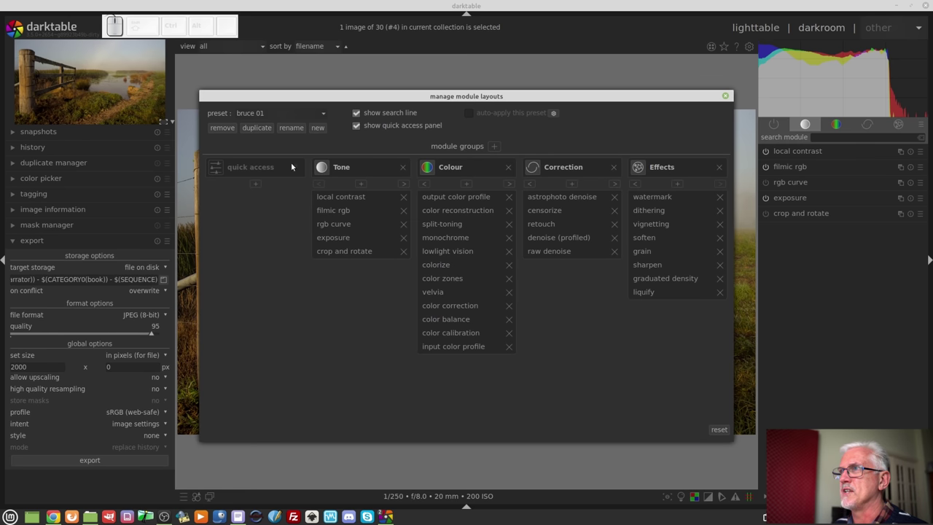
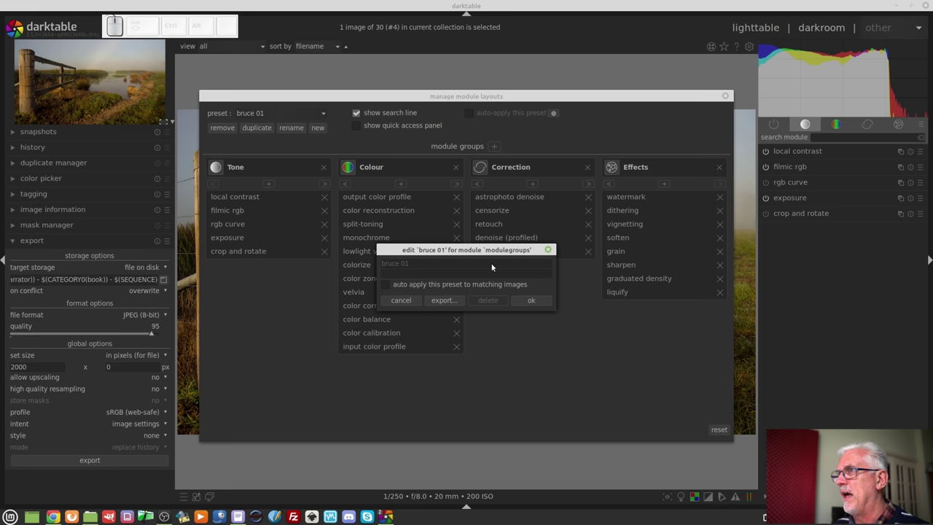
# Step: Enable 'auto apply this preset to matching images' for the bruce 01 layout
pyautogui.click(388, 287)
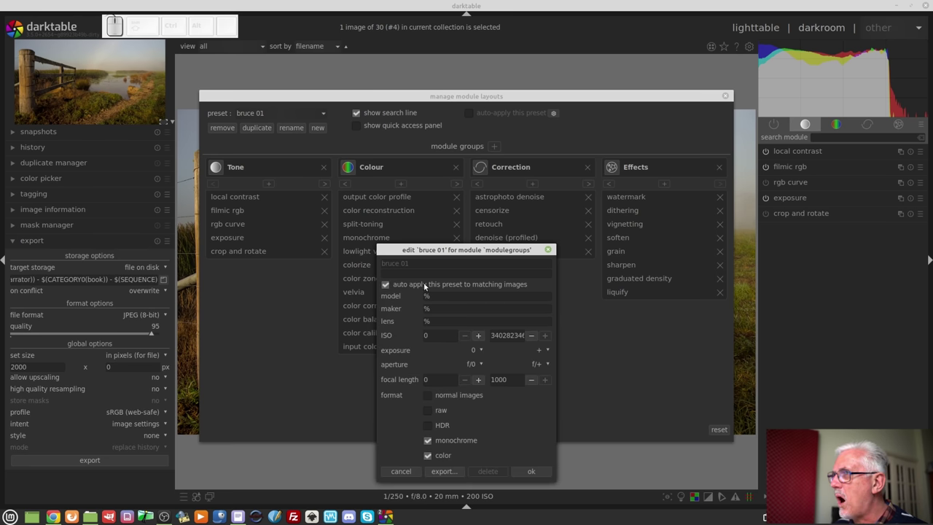
pyautogui.moveTo(477, 253); pyautogui.dragTo(471, 191)
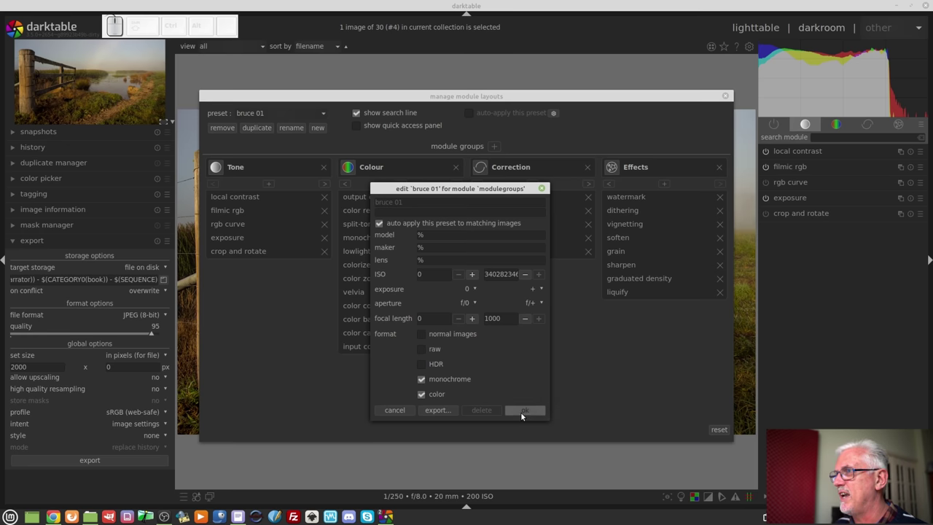
# Step: In the colour group, peek at the color zones instance and presets menus
pyautogui.click(522, 415)
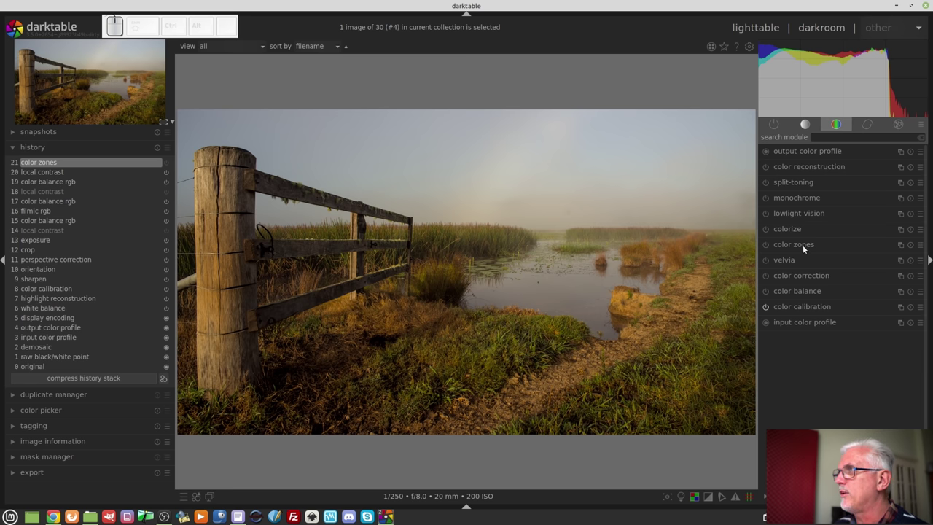
pyautogui.click(902, 249)
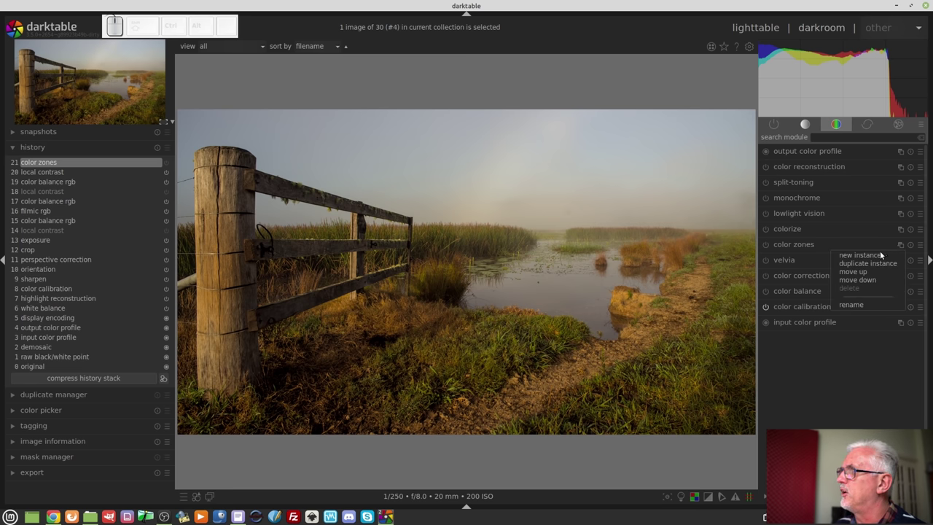
pyautogui.click(818, 241)
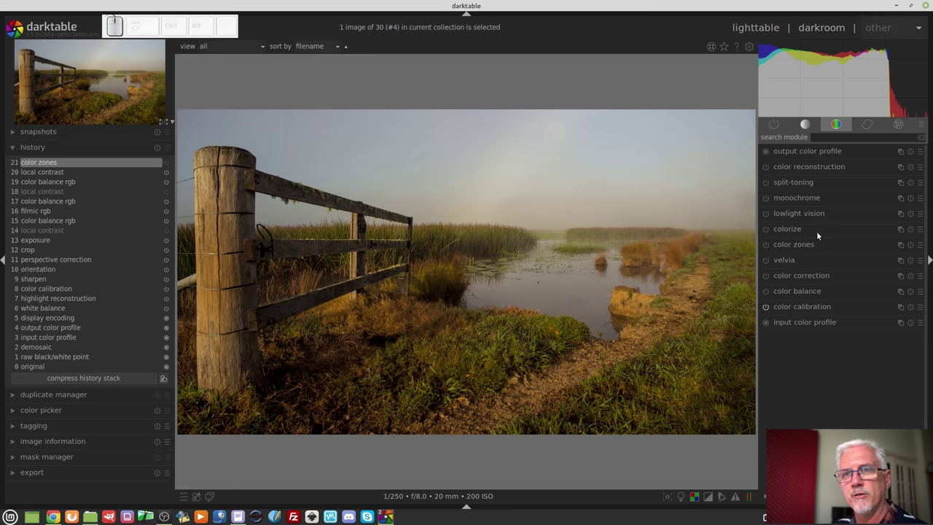
pyautogui.click(922, 246)
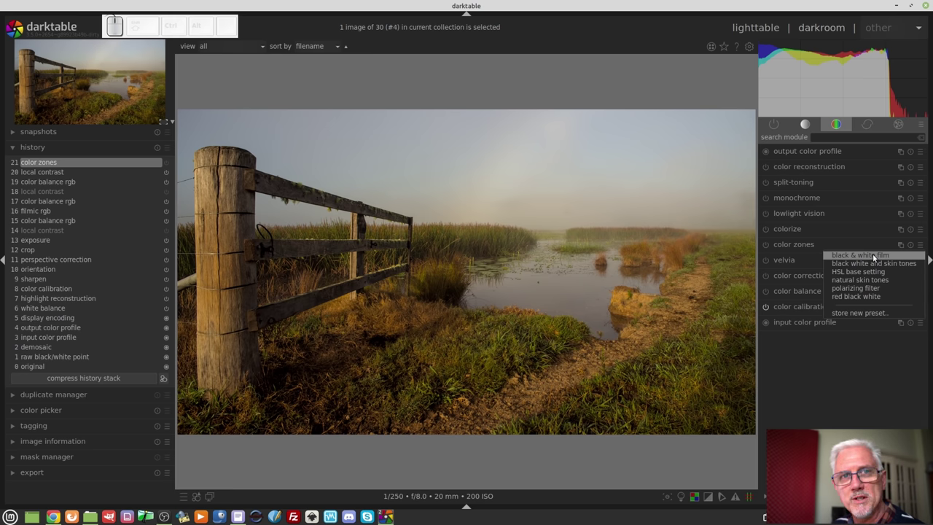
pyautogui.click(800, 247)
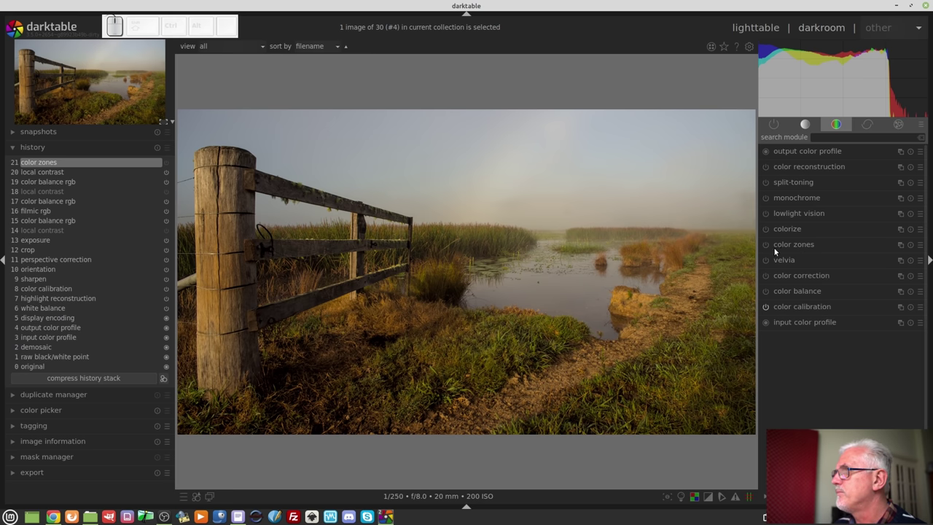
# Step: Expand the color zones module to show its saturation curve controls
pyautogui.click(768, 251)
pyautogui.click(821, 245)
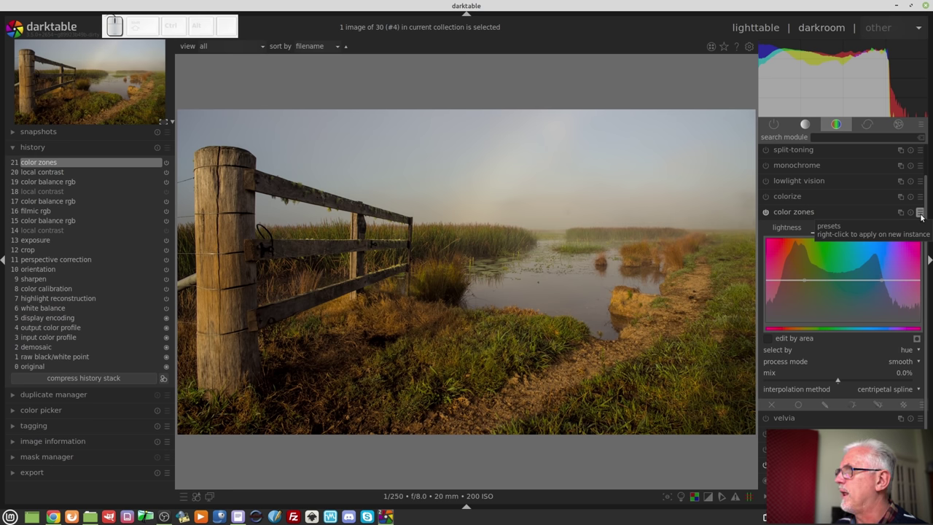
# Step: Apply the 'black white and skin tones' preset on a new color zones instance, then switch it off
pyautogui.rightClick(922, 216)
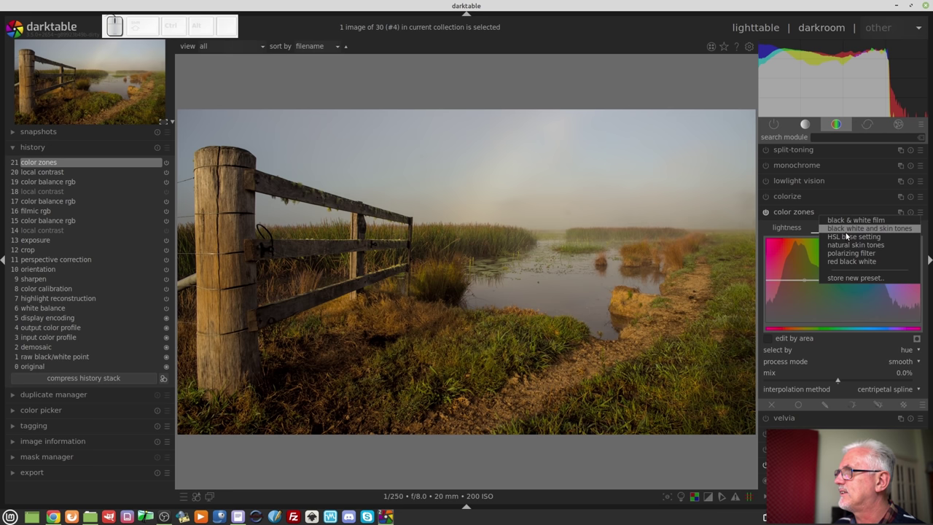
pyautogui.click(845, 231)
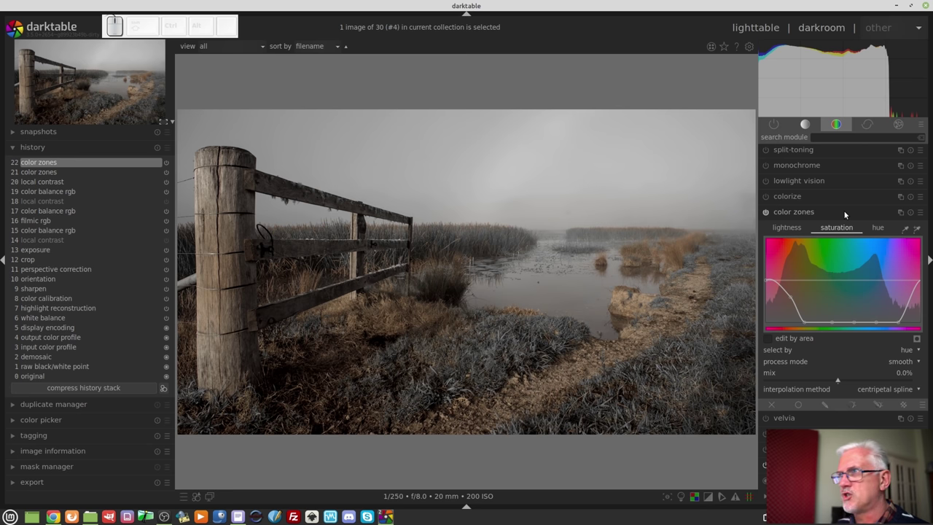
pyautogui.click(842, 214)
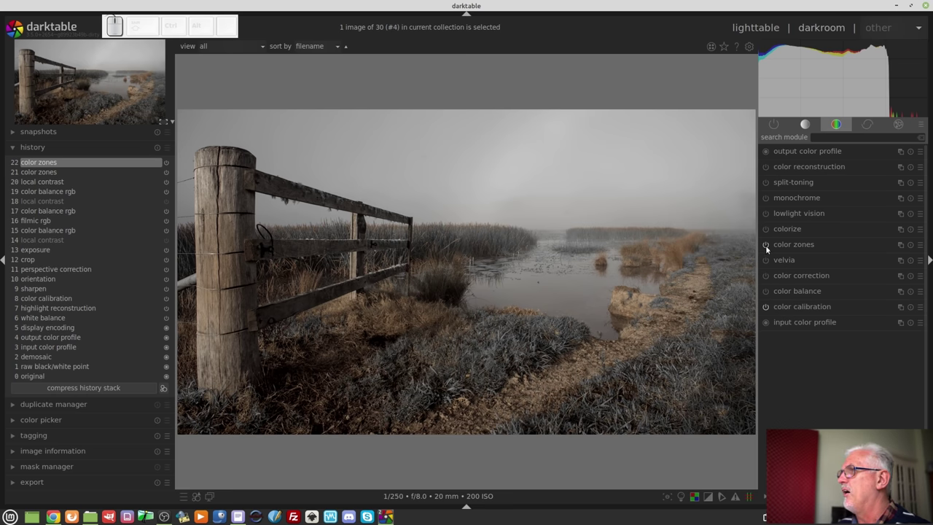
pyautogui.click(768, 247)
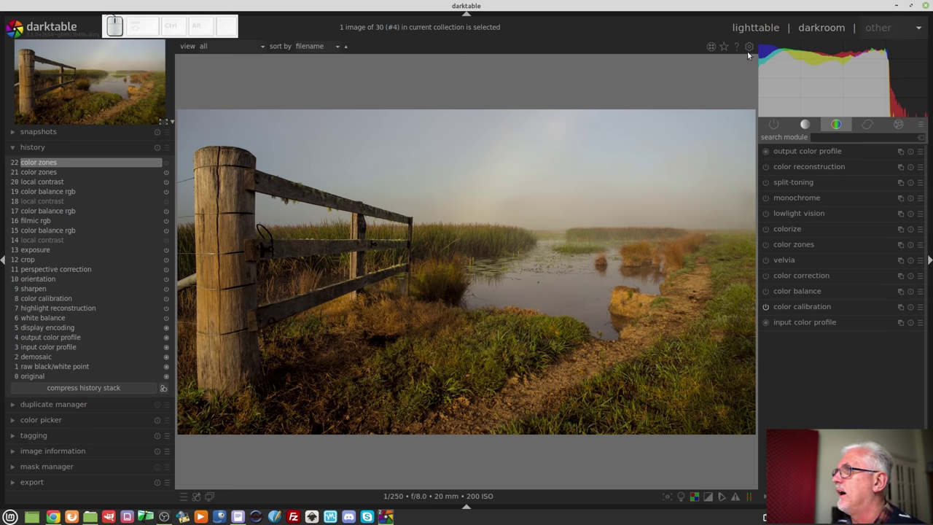
# Step: Show the shortcuts preferences page with the processing modules list expanded
pyautogui.click(750, 50)
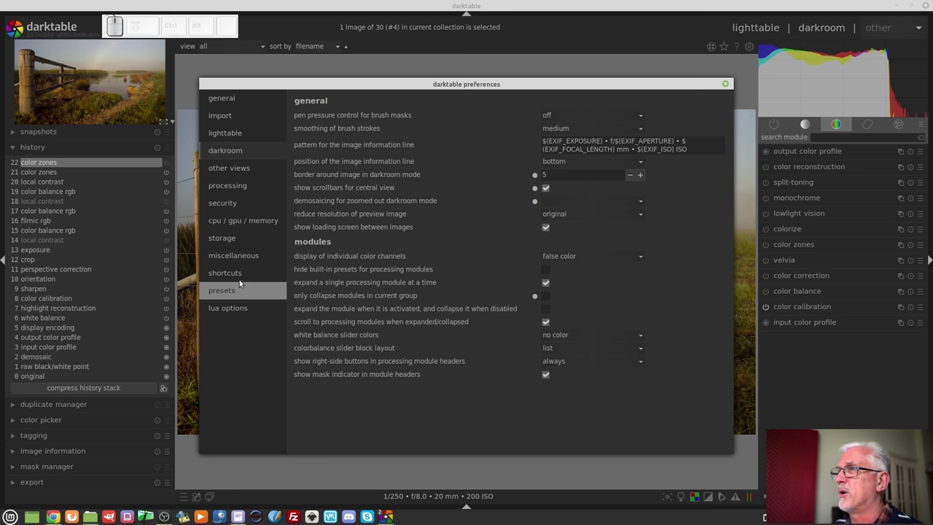
pyautogui.click(228, 279)
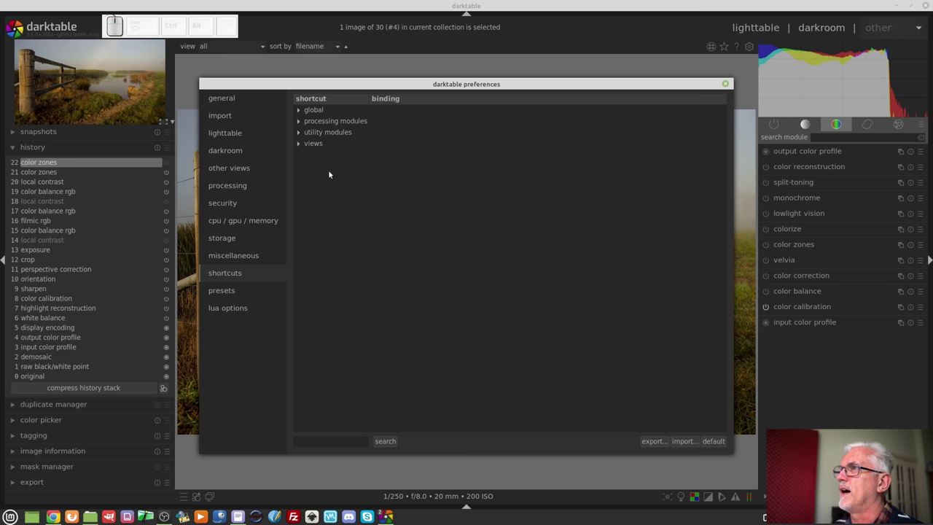
pyautogui.click(299, 124)
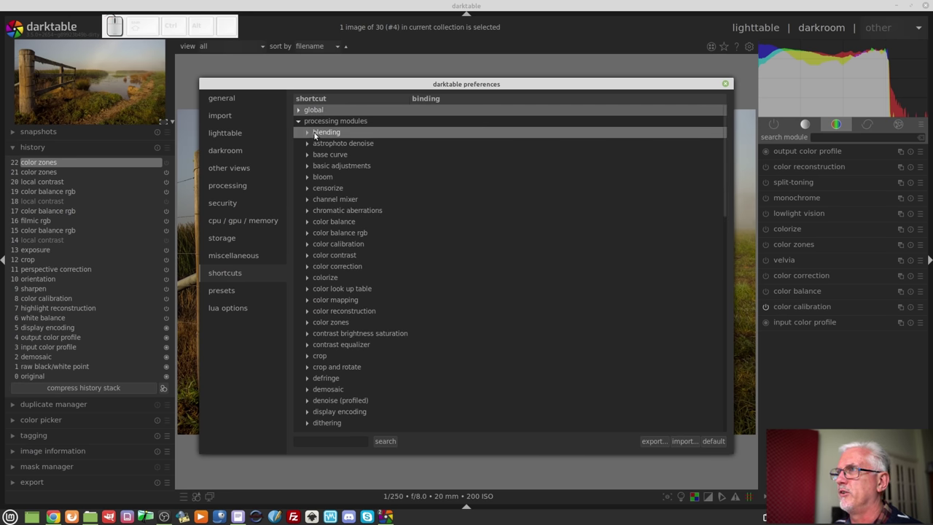
# Step: Bring up the program preferences from the header gear icon
pyautogui.click(309, 133)
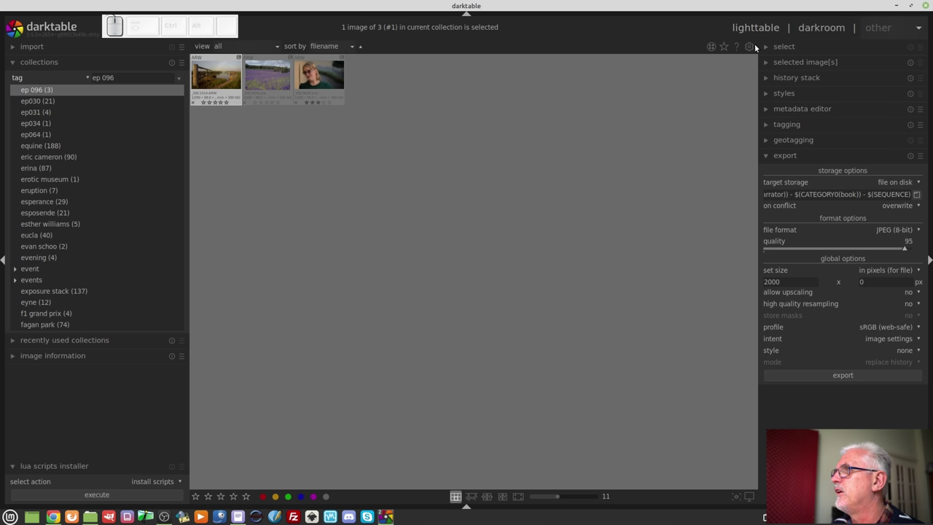
pyautogui.click(755, 46)
# Step: Close preferences and show the filmic rgb options with color science v5 (2021)
pyautogui.click(230, 190)
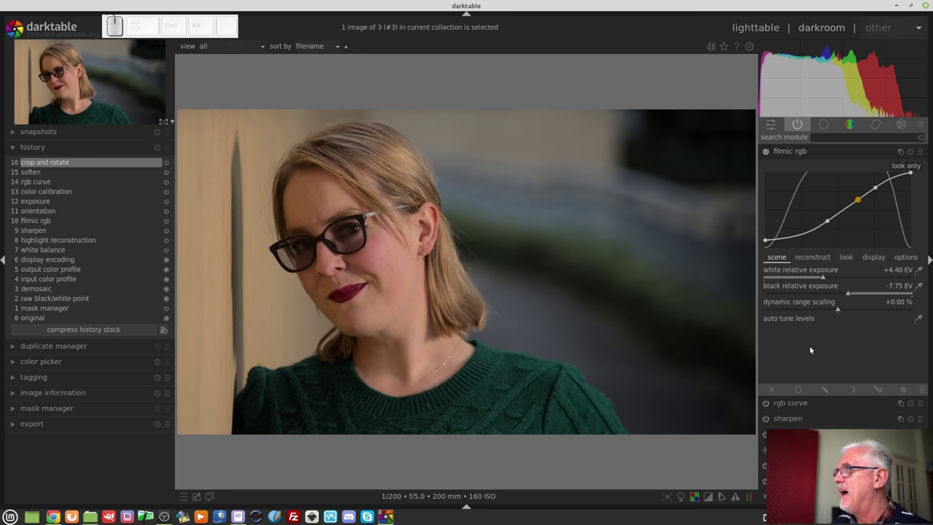
pyautogui.click(909, 258)
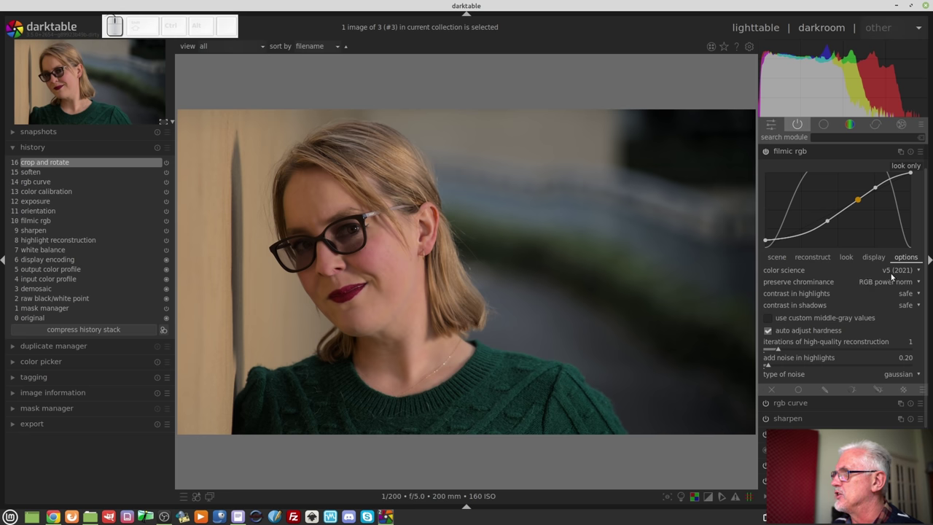
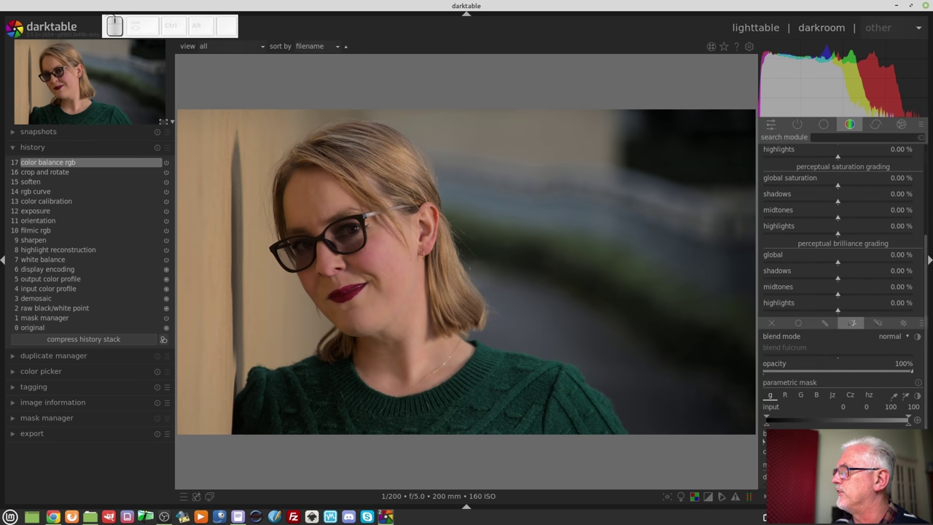
# Step: Scroll the color calibration module to reach the color checker section
pyautogui.scroll(3)
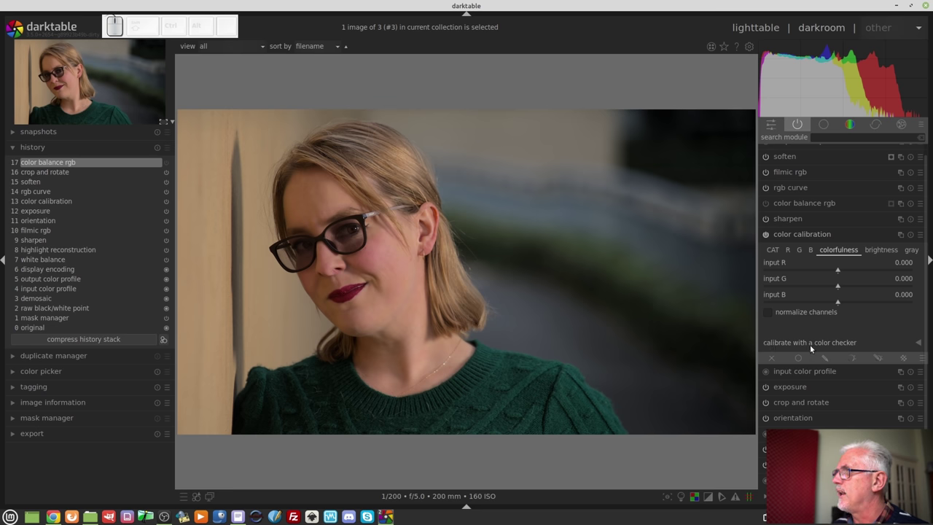
# Step: Show the color checker patch grid and keep the Xrite ColorChecker 24 pre-2014 chart
pyautogui.click(920, 345)
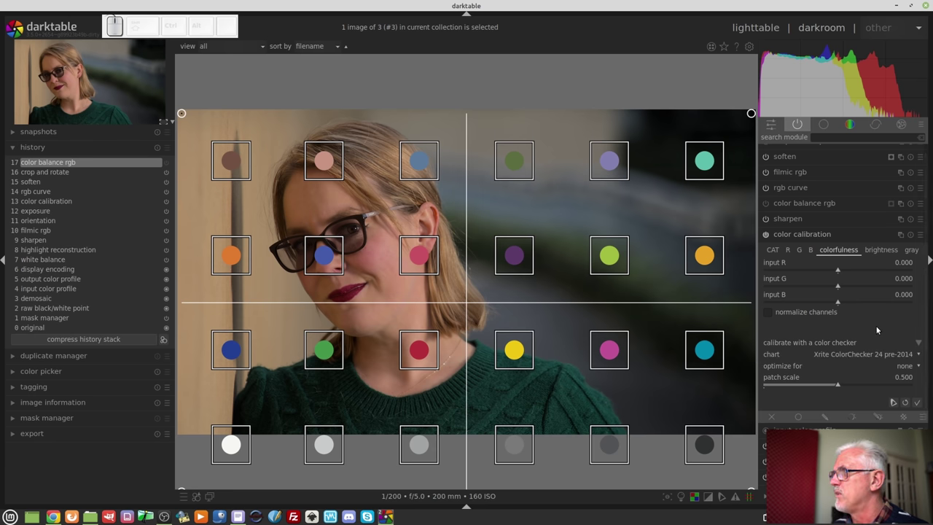
pyautogui.click(881, 358)
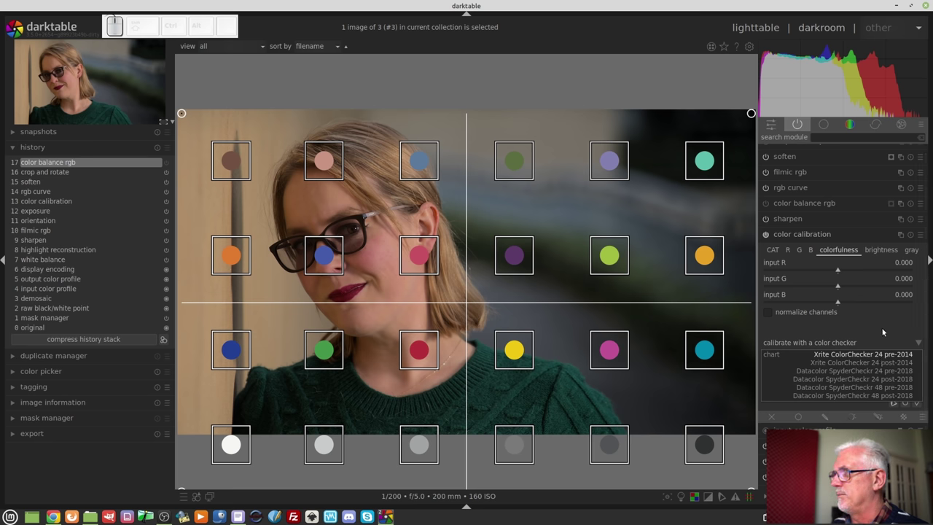
pyautogui.click(884, 331)
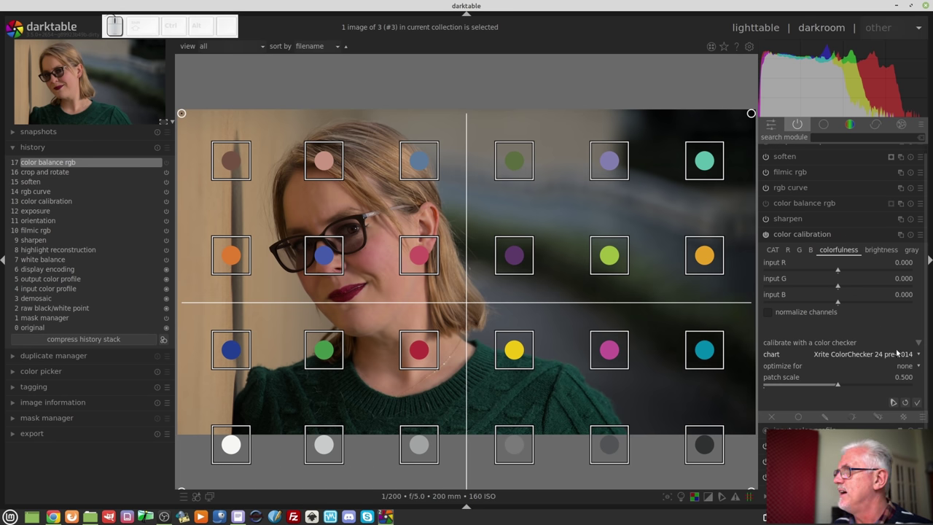
# Step: Raise the censorize pixellation radius and output blur radius over the whole portrait
pyautogui.click(921, 346)
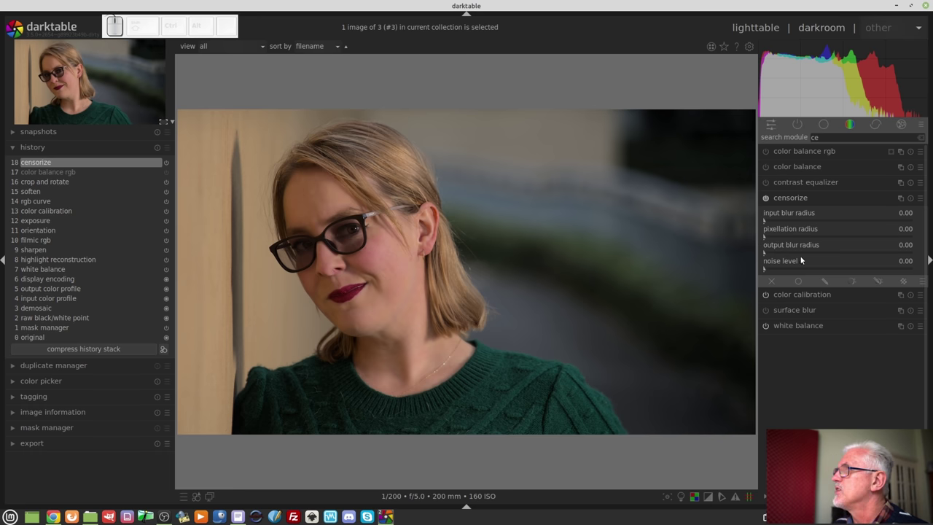
pyautogui.click(782, 226)
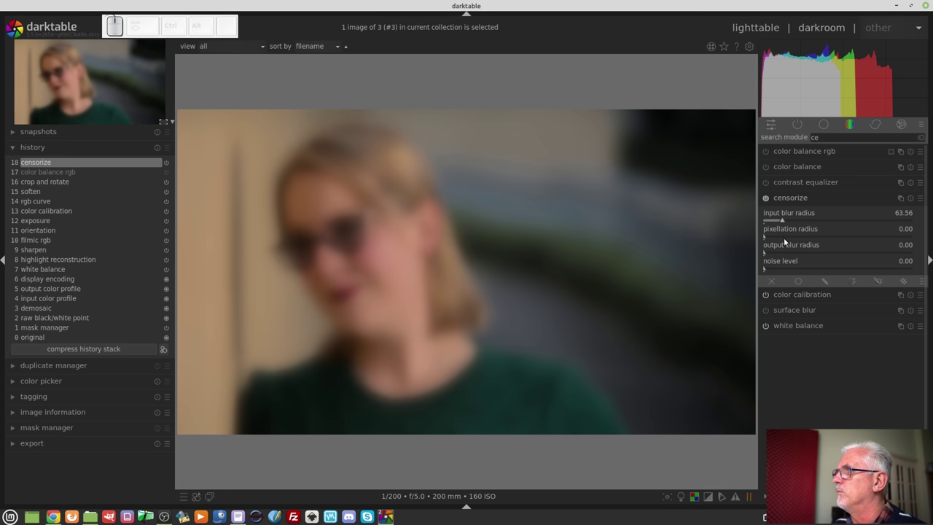
pyautogui.moveTo(784, 240); pyautogui.dragTo(810, 287)
pyautogui.moveTo(785, 256); pyautogui.dragTo(803, 297)
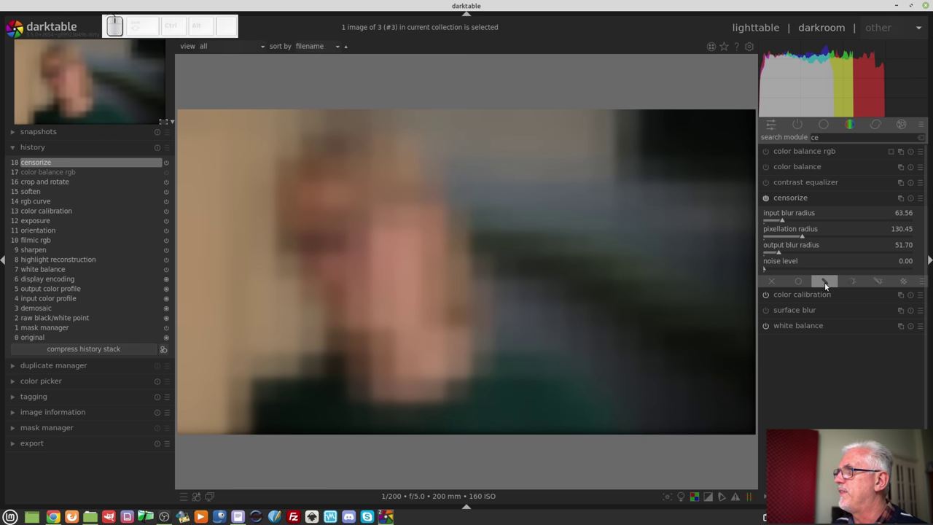
# Step: Restrict censorize with a drawn mask, starting a circle shape
pyautogui.click(826, 286)
pyautogui.click(863, 319)
# Step: Place the circle mask over the woman's face, resizing and nudging it to cover the face
pyautogui.scroll(-3)
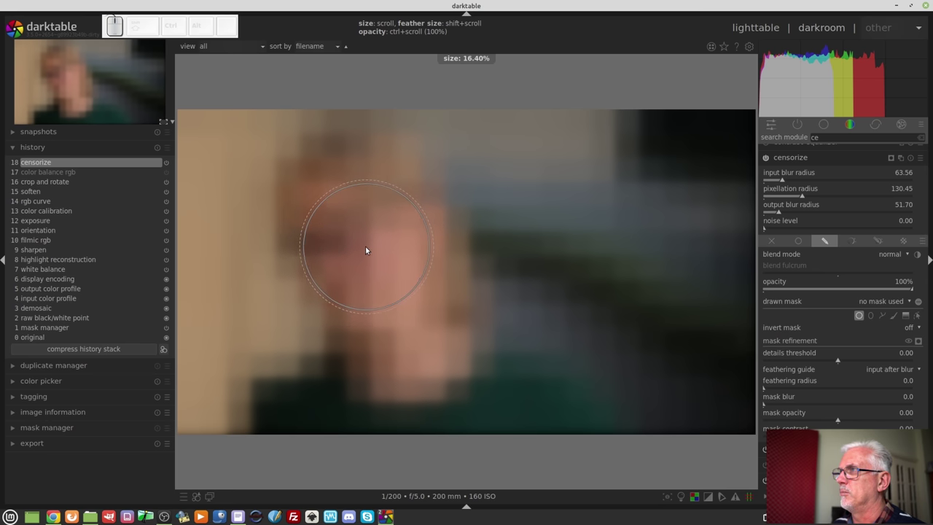
pyautogui.click(365, 252)
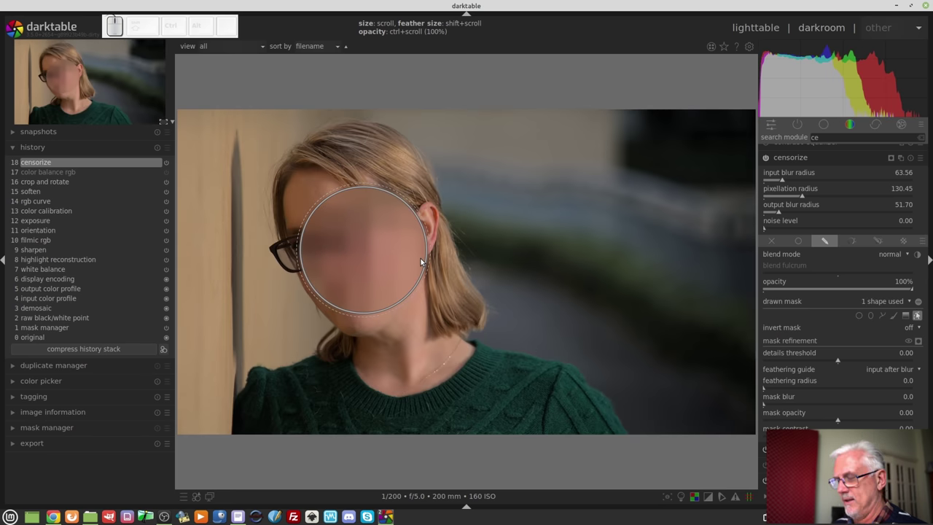
pyautogui.scroll(-3)
pyautogui.scroll(3)
pyautogui.scroll(-3)
pyautogui.scroll(-3)
pyautogui.scroll(-3)
pyautogui.moveTo(367, 252); pyautogui.dragTo(365, 257)
pyautogui.moveTo(360, 252); pyautogui.dragTo(368, 251)
pyautogui.scroll(-3)
# Step: Finish editing the mask and hide the circle outline over the face
pyautogui.click(362, 254)
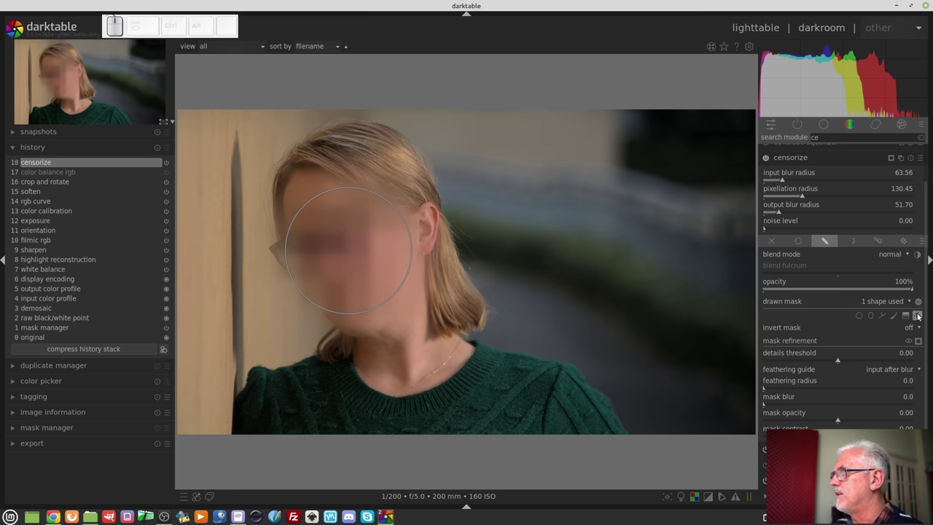
pyautogui.click(919, 316)
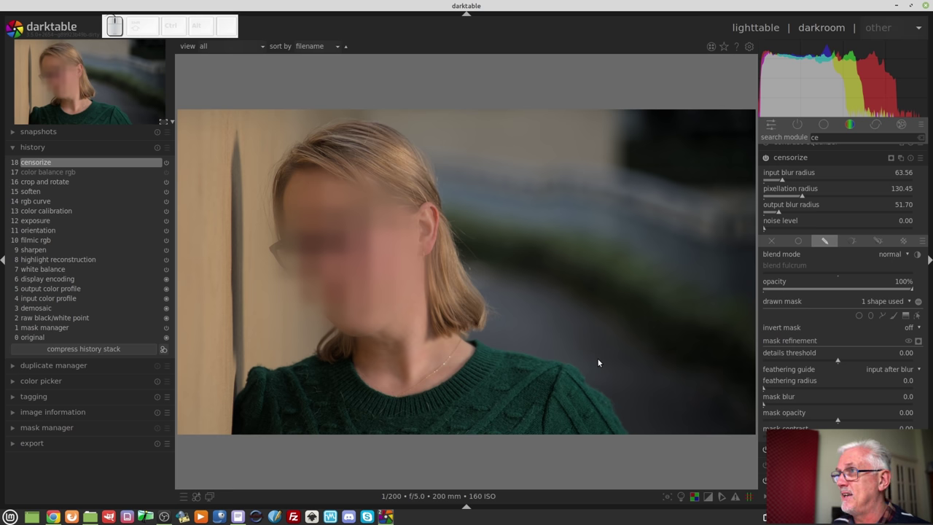
# Step: Lower the censorize output blur radius so the face shows coarse pixel blocks
pyautogui.click(772, 214)
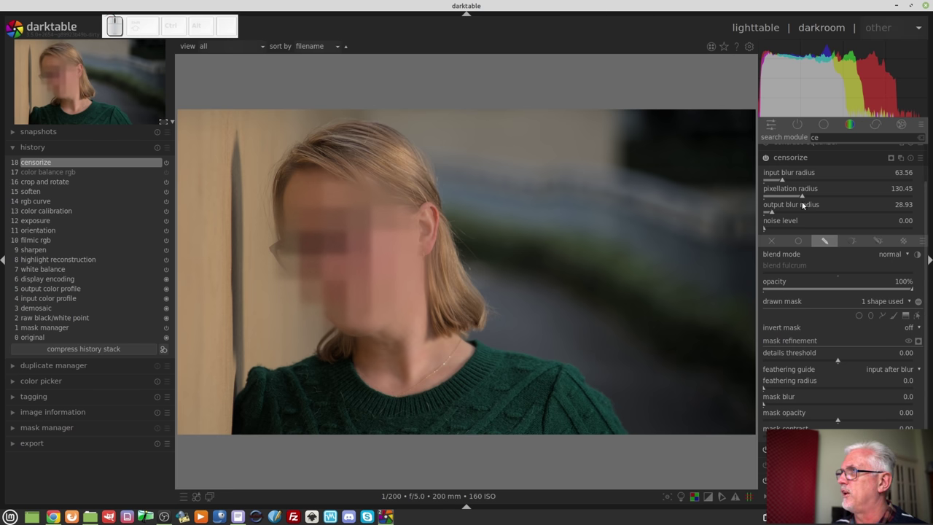
pyautogui.moveTo(810, 201); pyautogui.dragTo(793, 198)
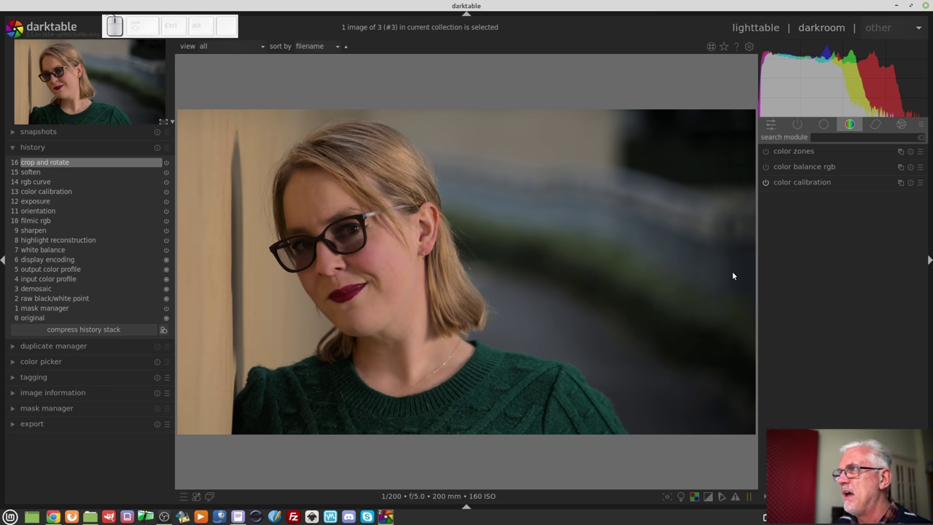
# Step: Apply perspective correction with vertical lens shift 0.307, tilting the portrait
pyautogui.click(878, 127)
pyautogui.click(808, 217)
pyautogui.moveTo(844, 255); pyautogui.dragTo(862, 254)
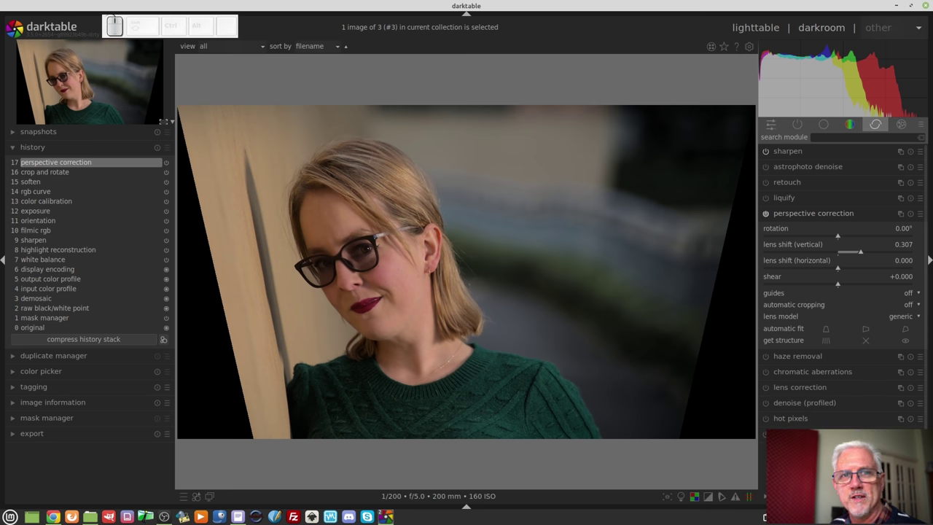
pyautogui.click(832, 218)
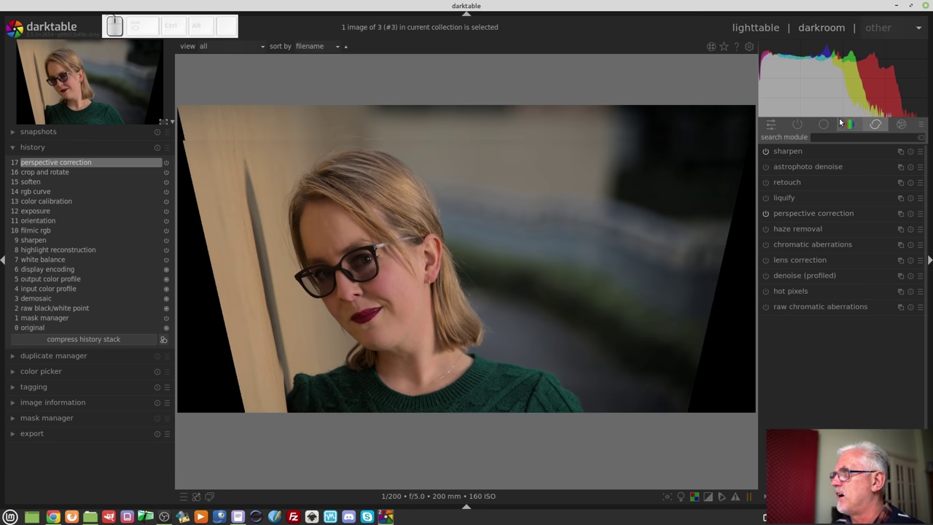
# Step: Bring up the color balance rgb settings in the color group
pyautogui.click(850, 127)
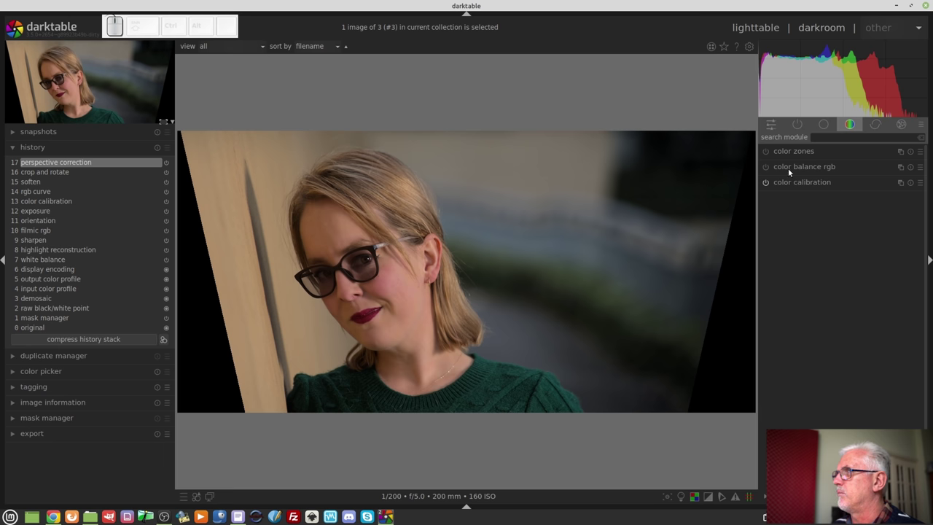
pyautogui.click(790, 171)
# Step: Review color balance rgb's master sliders and masks, then roll history back before the perspective edit
pyautogui.click(769, 159)
pyautogui.scroll(-3)
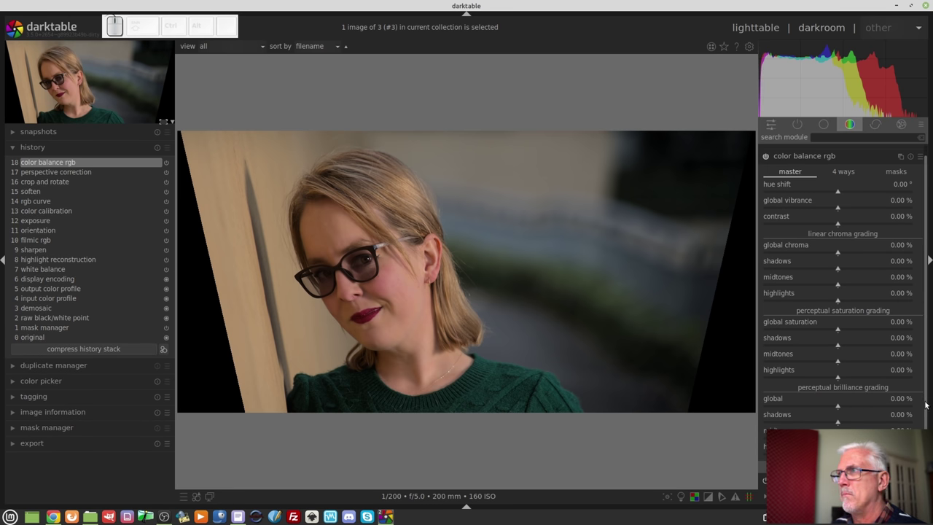
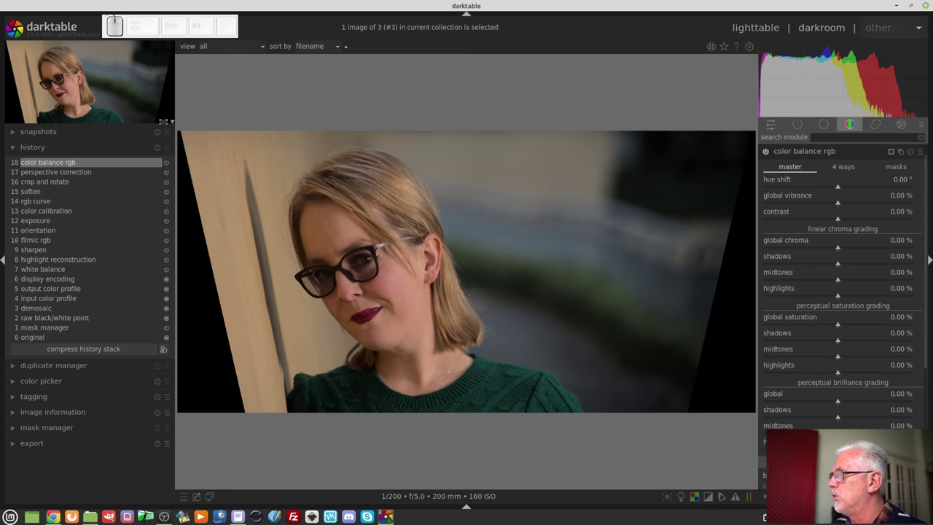
pyautogui.scroll(-3)
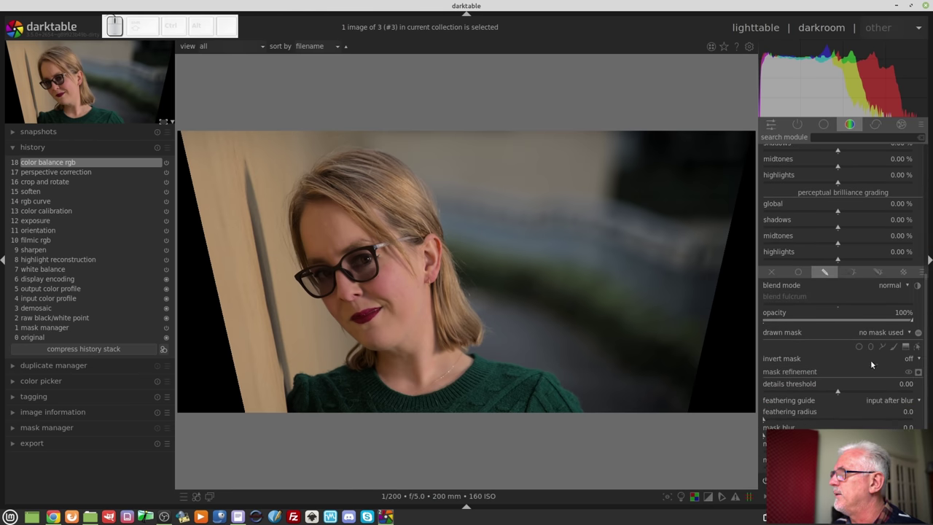
pyautogui.click(860, 350)
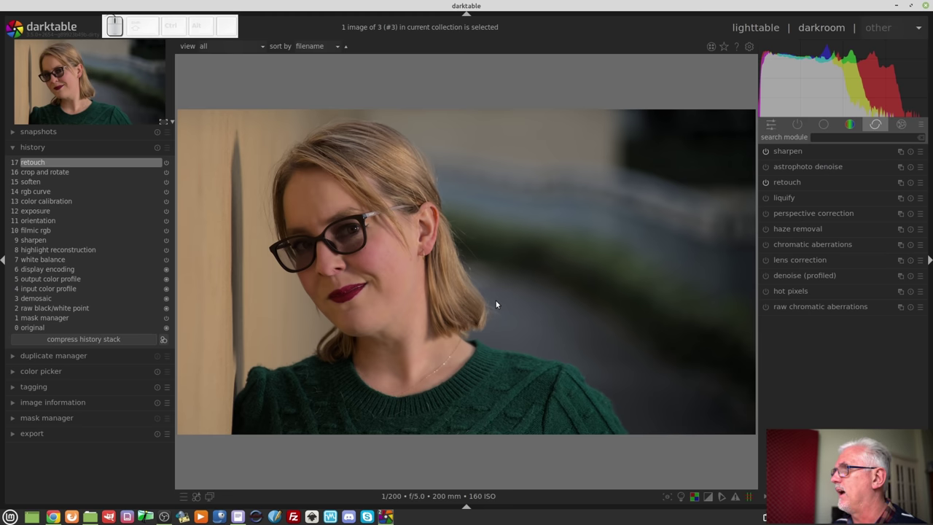
# Step: Turn on color zones and start a gradient drawn mask for it
pyautogui.click(852, 128)
pyautogui.click(793, 151)
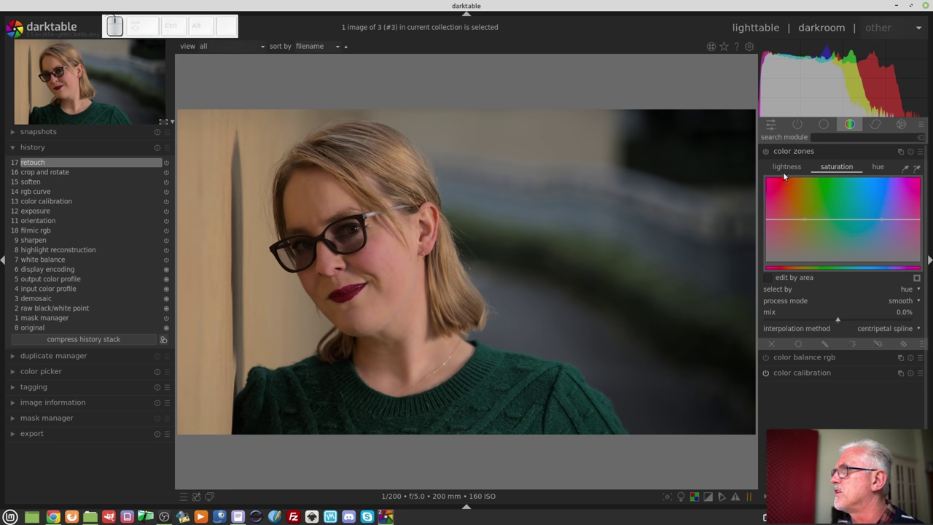
pyautogui.click(769, 152)
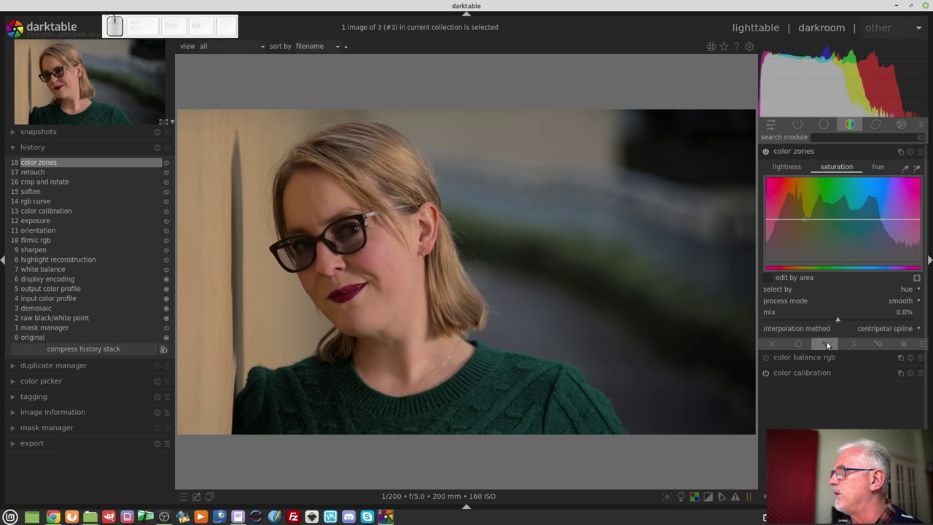
pyautogui.click(829, 348)
pyautogui.click(903, 405)
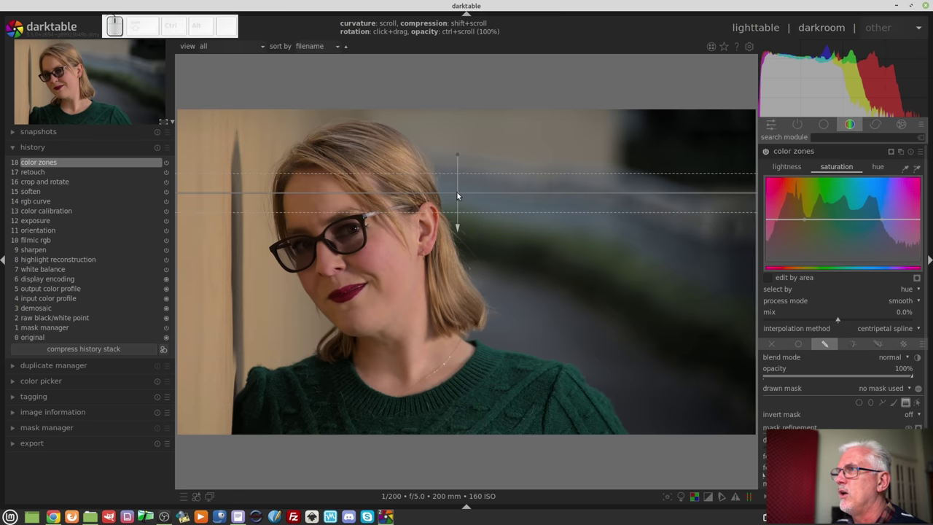
# Step: Place the gradient across the upper face and bend it into a curve
pyautogui.click(463, 196)
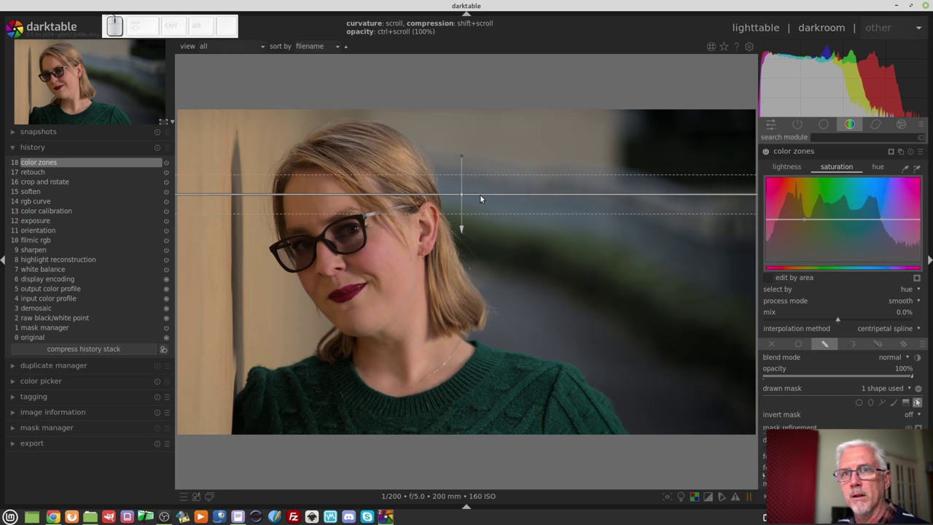
pyautogui.scroll(-3)
pyautogui.scroll(-3)
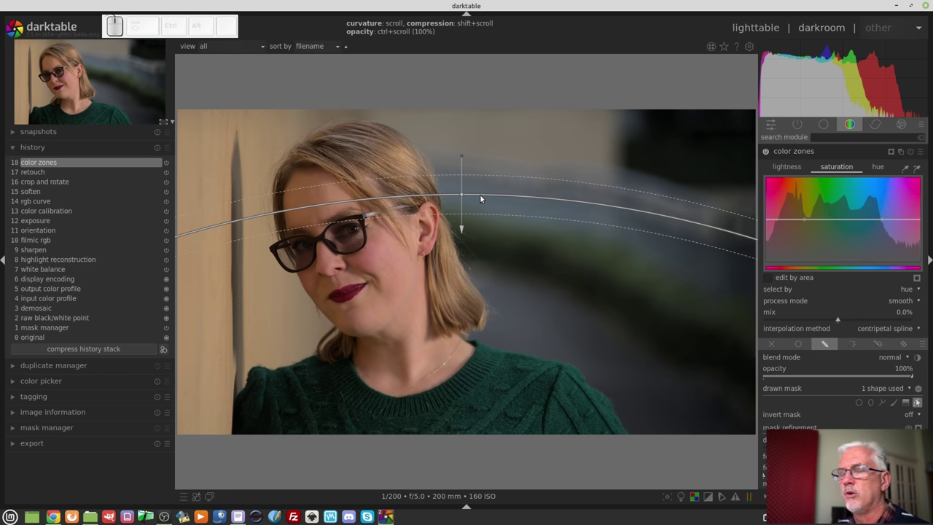
# Step: Remove the gradient and place a new one across the glasses
pyautogui.rightClick(481, 198)
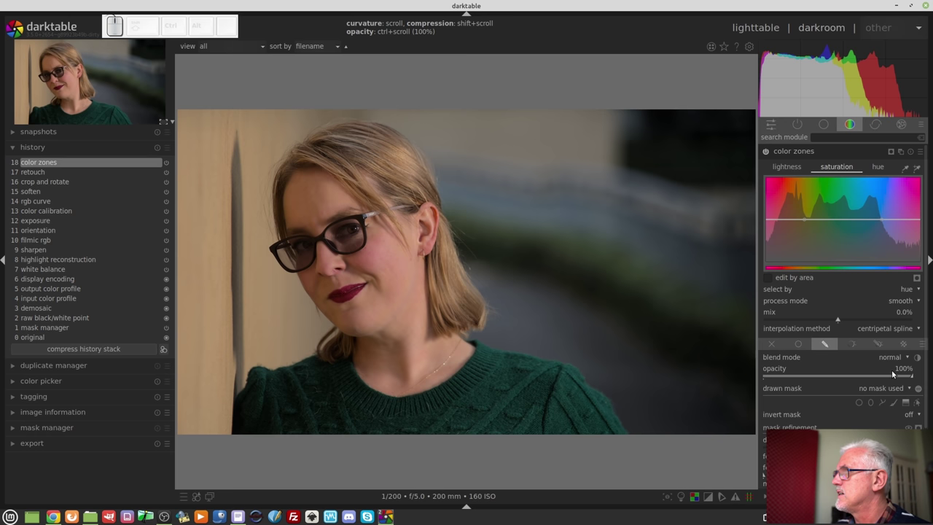
pyautogui.click(906, 407)
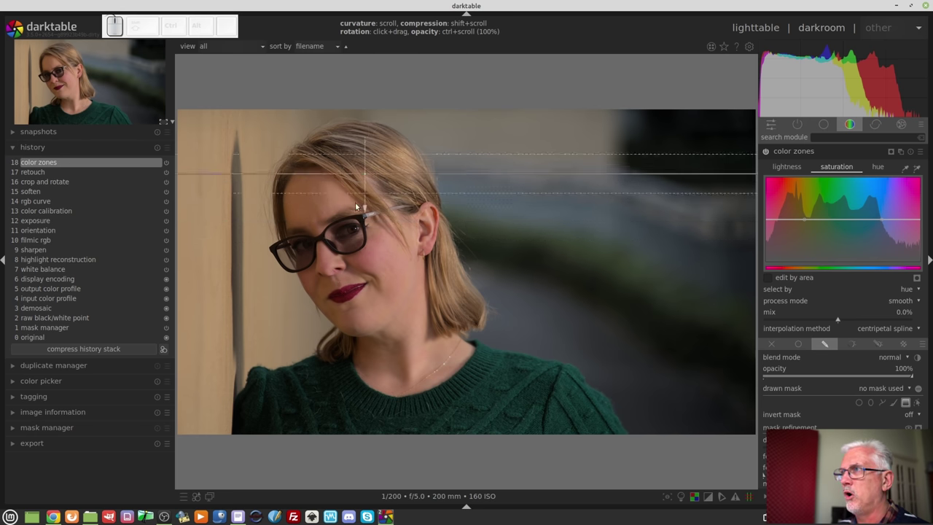
pyautogui.scroll(-3)
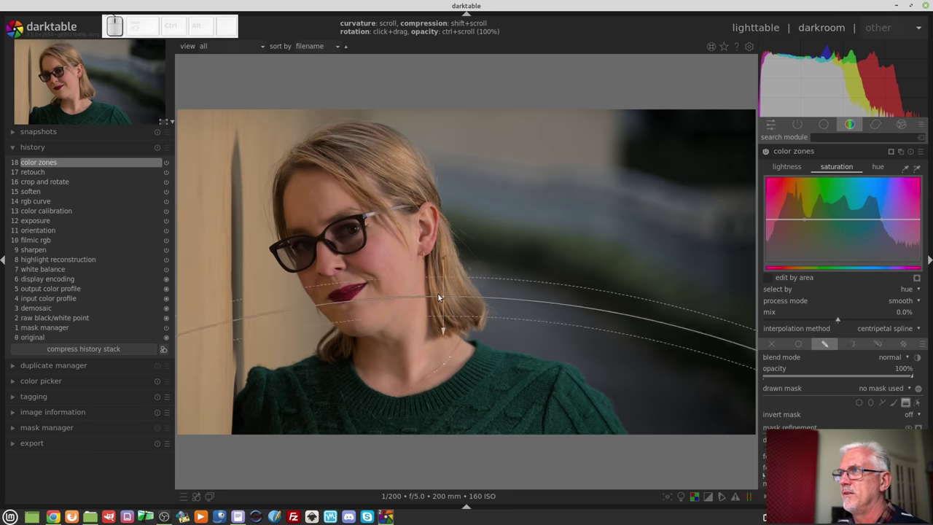
pyautogui.click(469, 213)
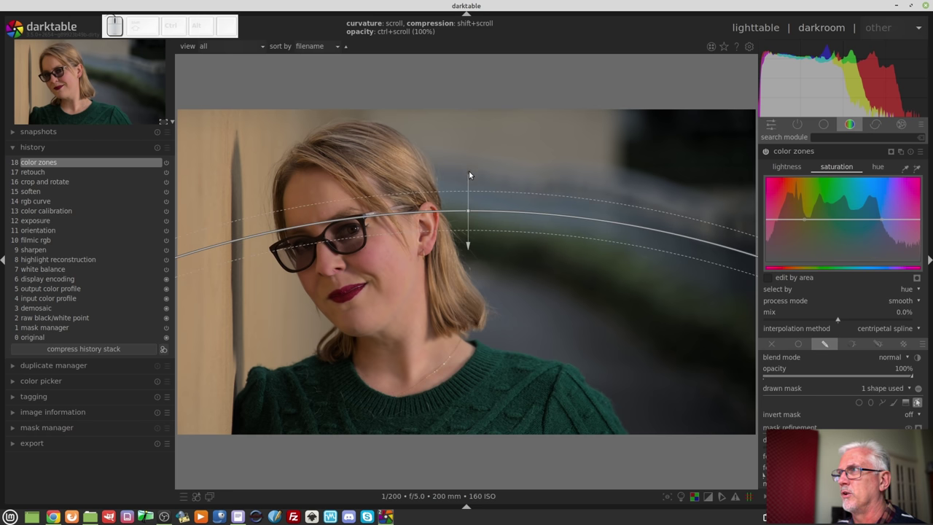
# Step: Rotate the gradient to a diagonal and adjust its curvature
pyautogui.moveTo(470, 173); pyautogui.dragTo(486, 218)
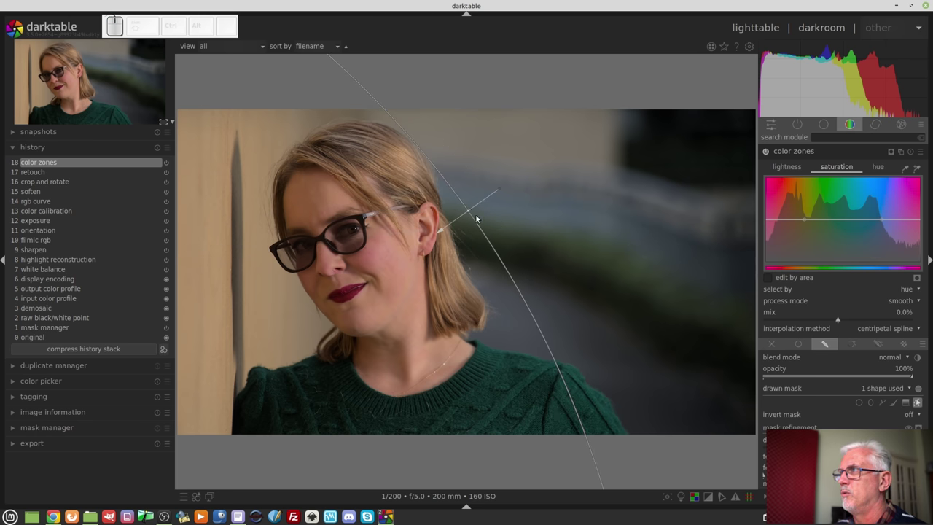
pyautogui.scroll(3)
pyautogui.scroll(-3)
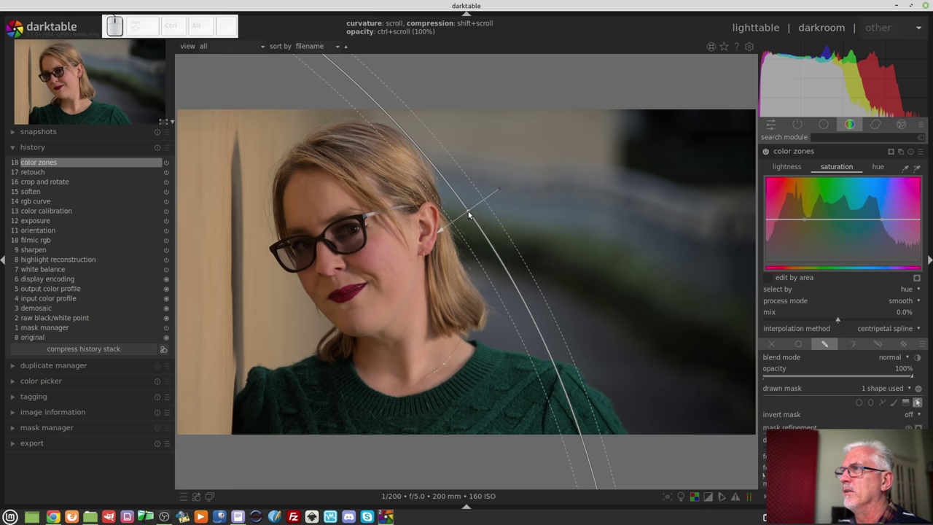
# Step: Discard the gradient, expand the new crop module and switch off the old crop and rotate
pyautogui.rightClick(470, 214)
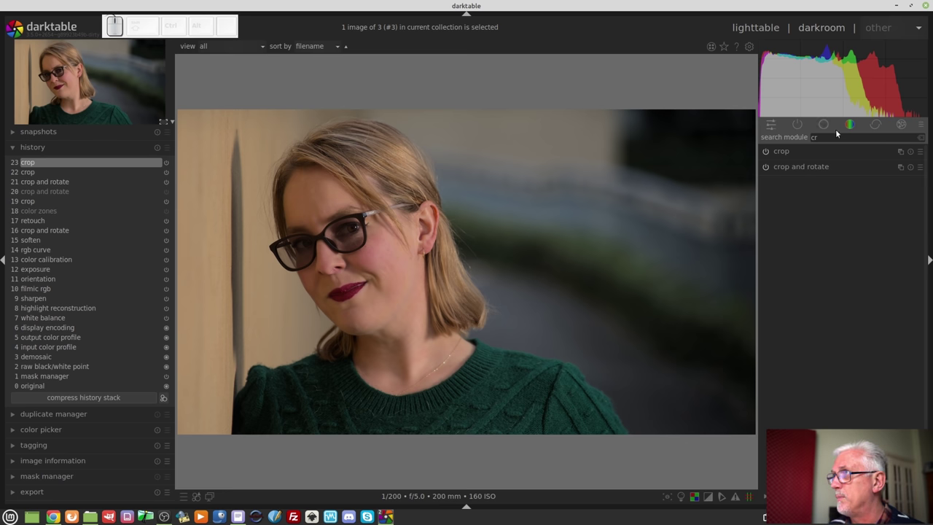
pyautogui.click(804, 156)
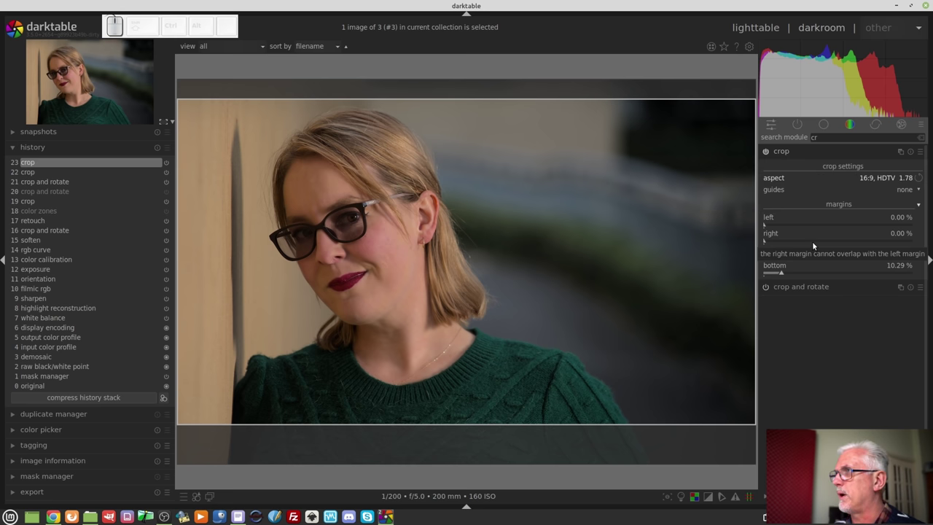
pyautogui.click(767, 291)
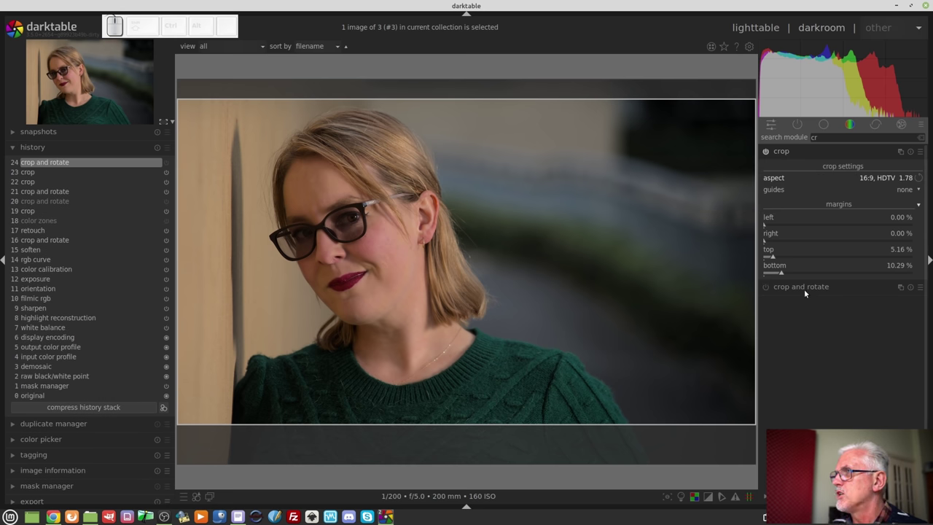
# Step: Expand crop and rotate for comparison, then switch to the purple wildflower field photo
pyautogui.click(805, 291)
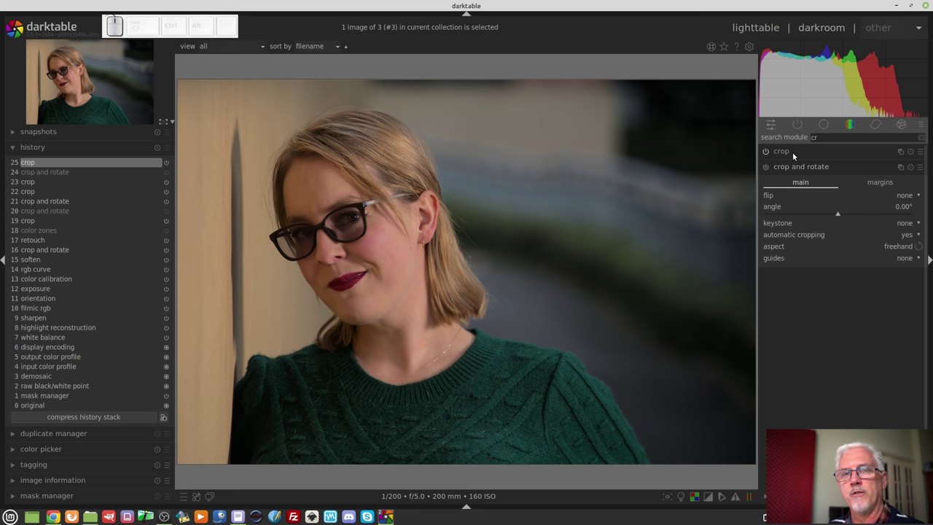
pyautogui.click(794, 156)
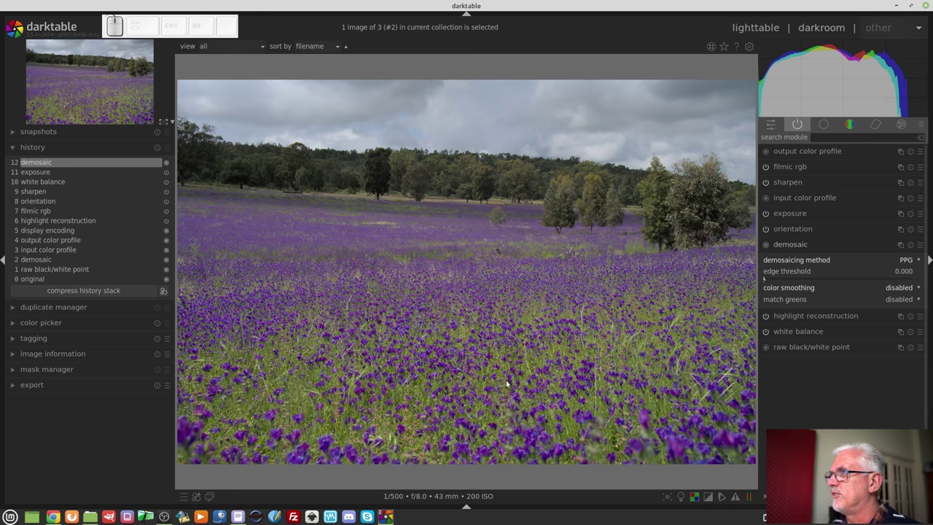
# Step: Zoom in on the wildflower photo and switch its demosaicing method to RCD
pyautogui.scroll(3)
pyautogui.scroll(3)
pyautogui.scroll(-3)
pyautogui.scroll(3)
pyautogui.scroll(-3)
pyautogui.scroll(3)
pyautogui.scroll(-3)
pyautogui.scroll(-3)
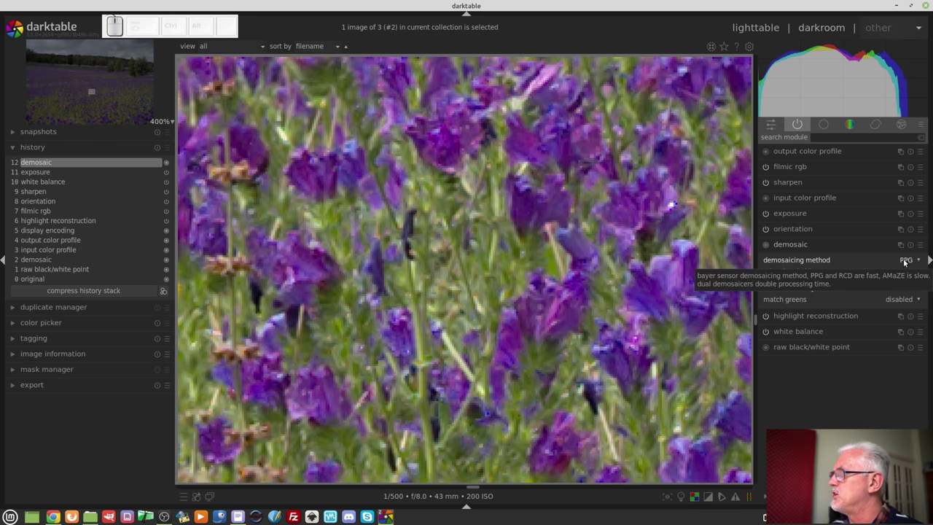
pyautogui.click(905, 262)
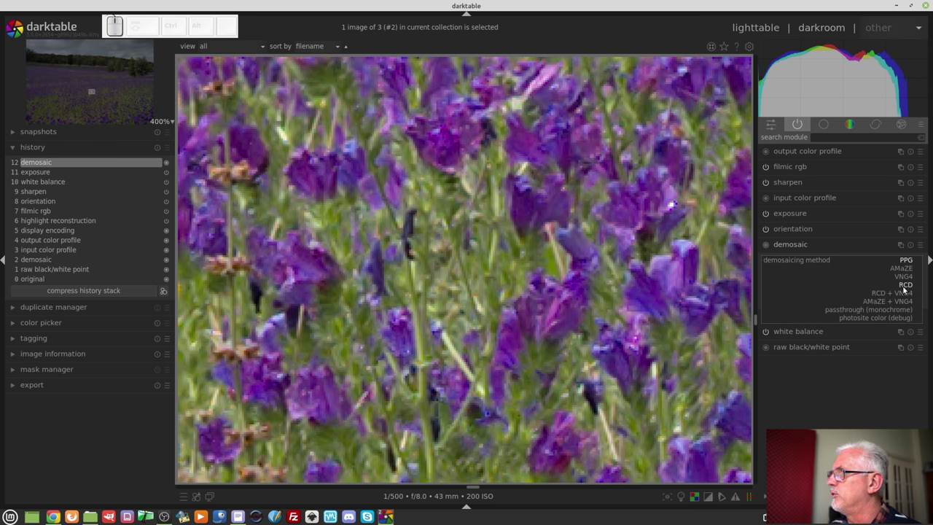
pyautogui.click(904, 290)
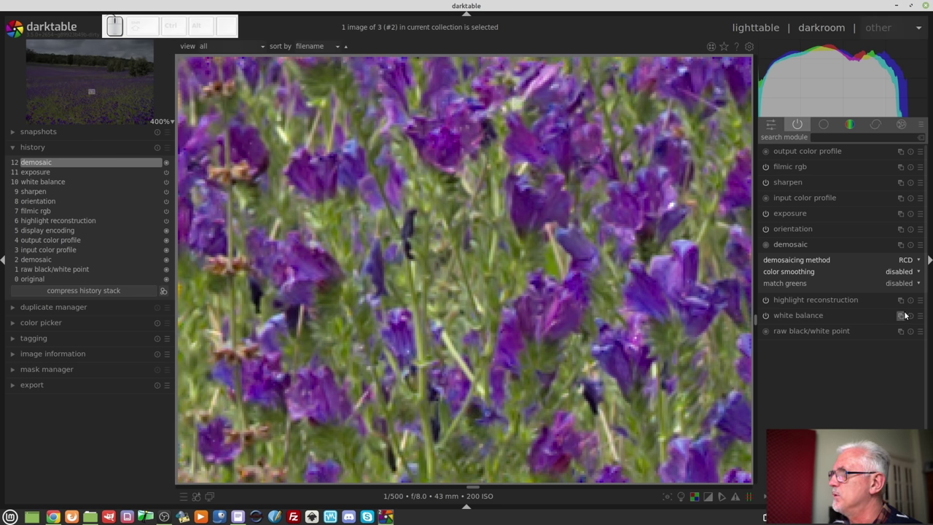
# Step: Set colour smoothing to five times and go back to the portrait image
pyautogui.click(894, 274)
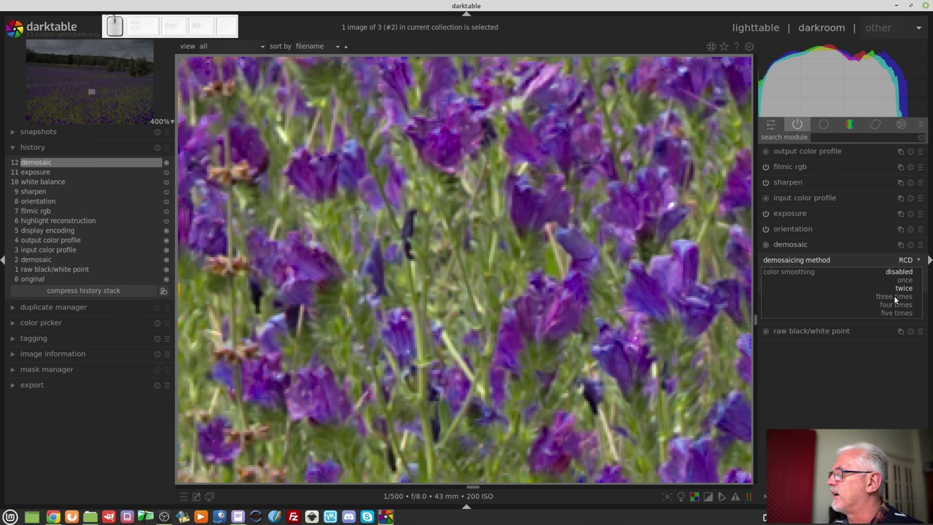
pyautogui.click(897, 317)
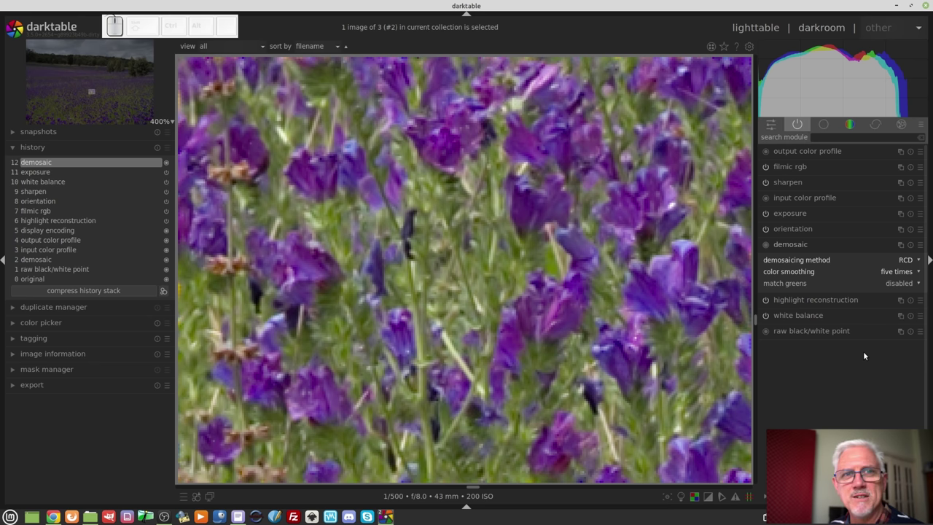
pyautogui.scroll(-3)
pyautogui.scroll(-3)
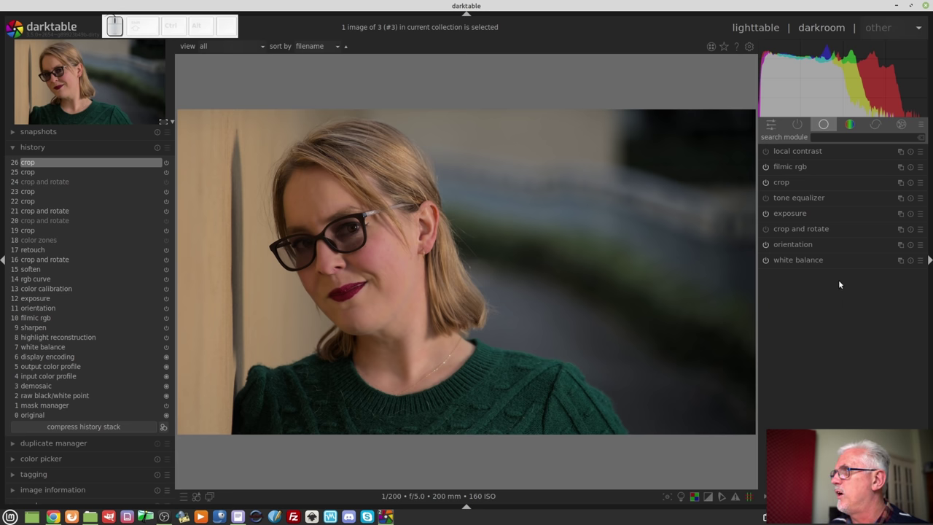
# Step: Give filmic rgb a parametric mask and reveal its mask refinement sliders
pyautogui.click(821, 166)
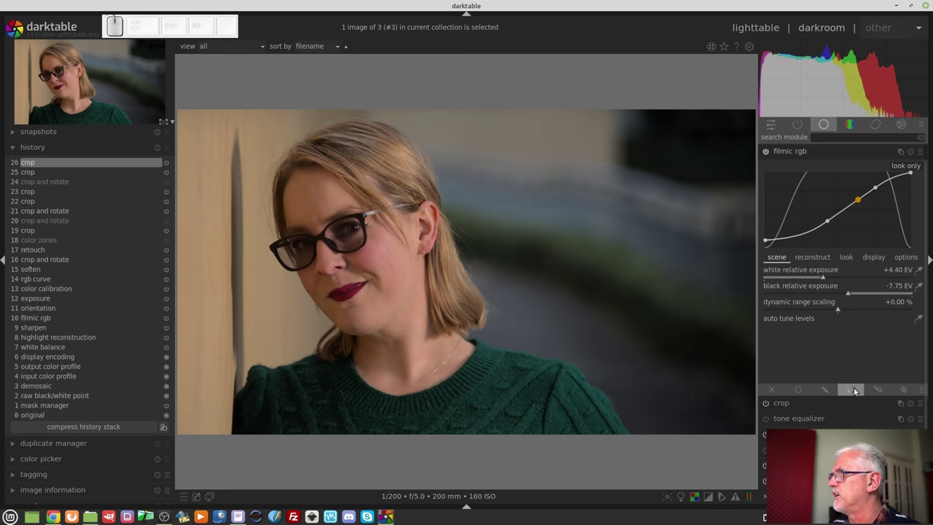
pyautogui.click(853, 392)
pyautogui.scroll(-3)
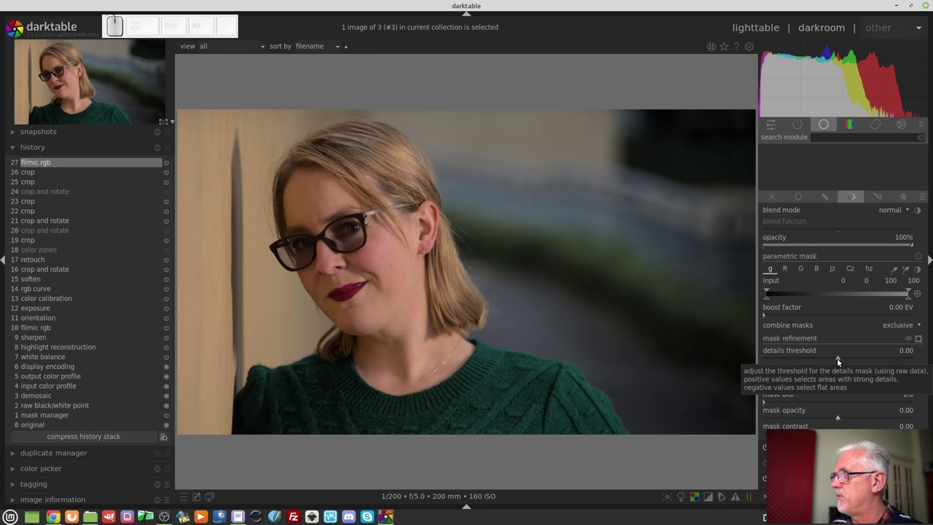
pyautogui.moveTo(839, 362); pyautogui.dragTo(873, 412)
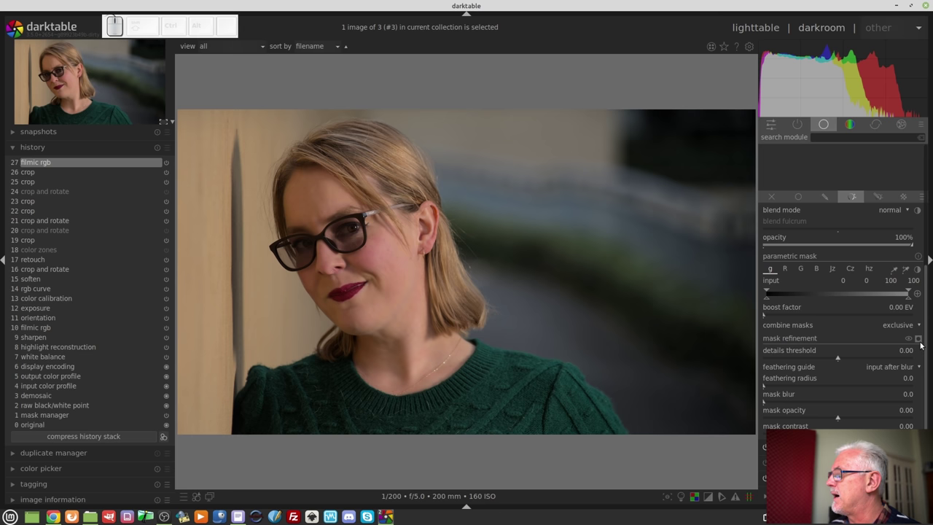
# Step: Display the mask and tune details threshold to 0.27 so it covers only hair and edges
pyautogui.click(919, 340)
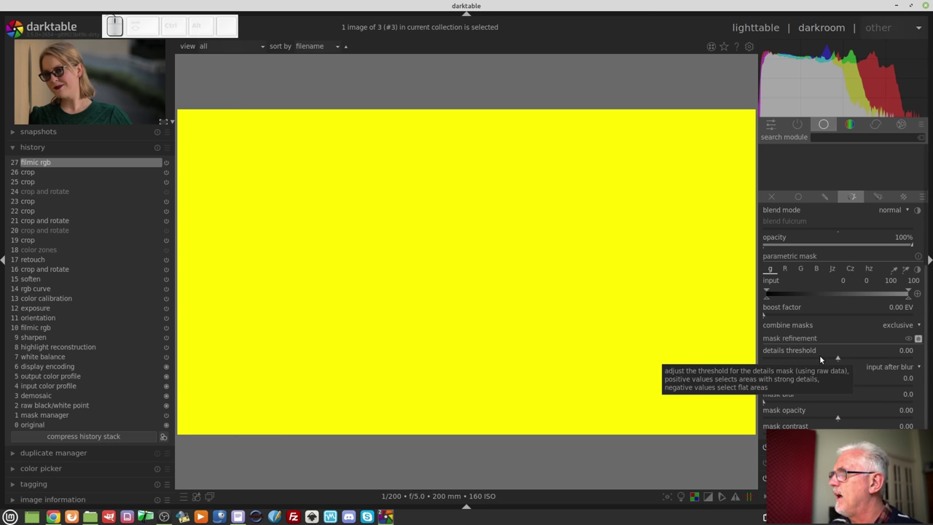
pyautogui.moveTo(824, 361); pyautogui.dragTo(785, 360)
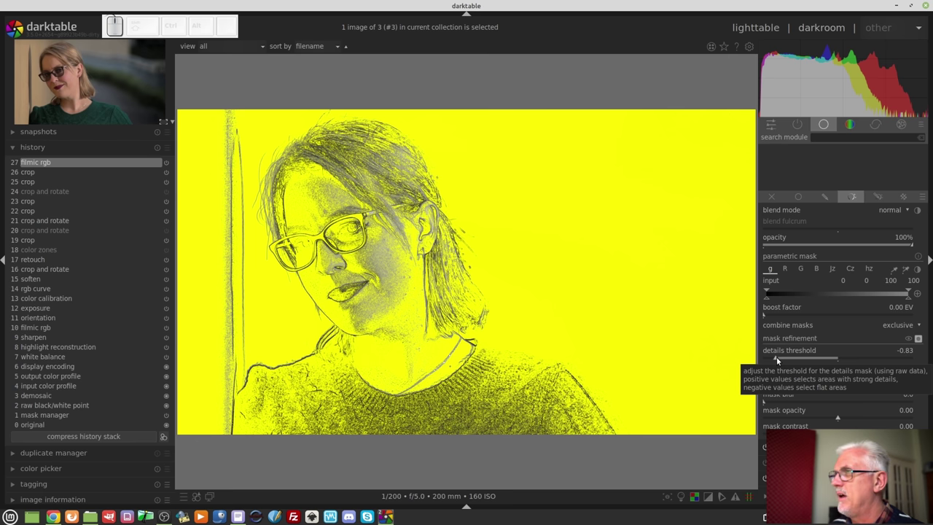
pyautogui.moveTo(778, 361); pyautogui.dragTo(859, 359)
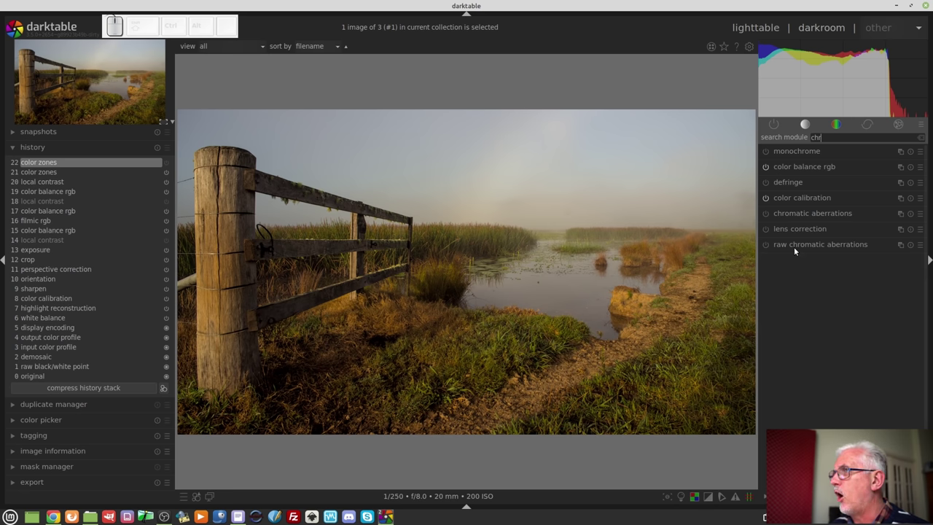
# Step: Expand the chromatic aberrations module found by the 'chr' search
pyautogui.click(795, 251)
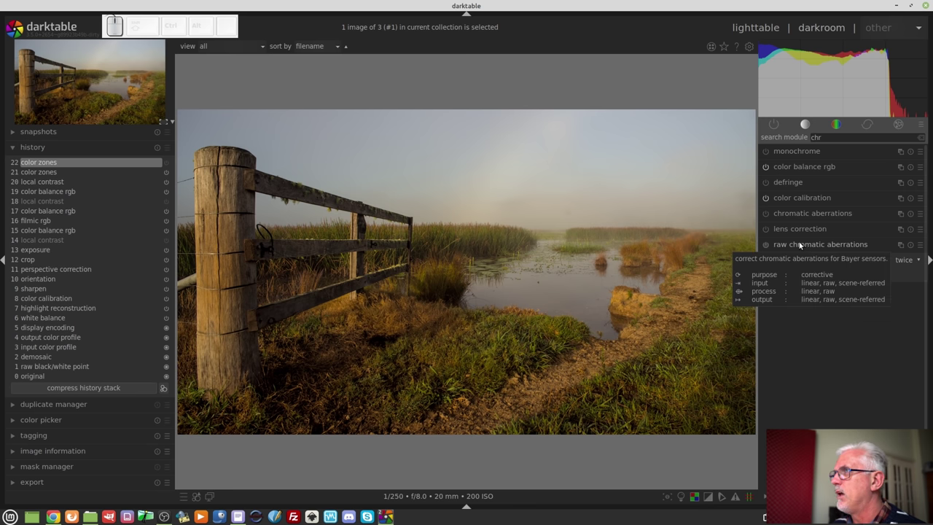
pyautogui.click(805, 250)
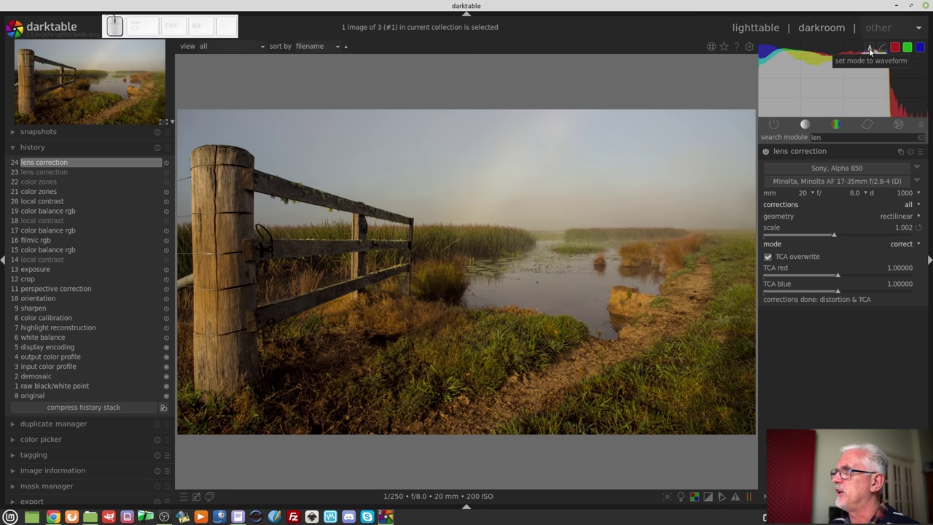
pyautogui.click(872, 51)
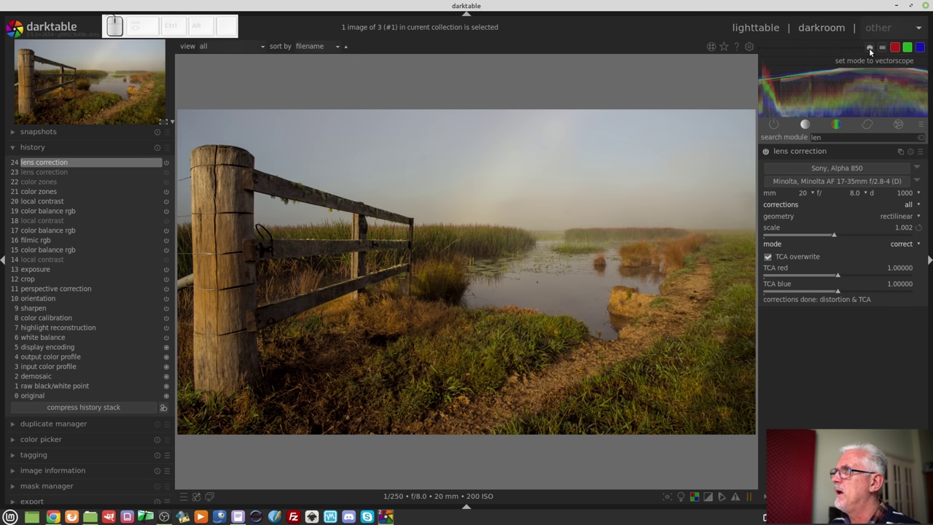
pyautogui.click(871, 51)
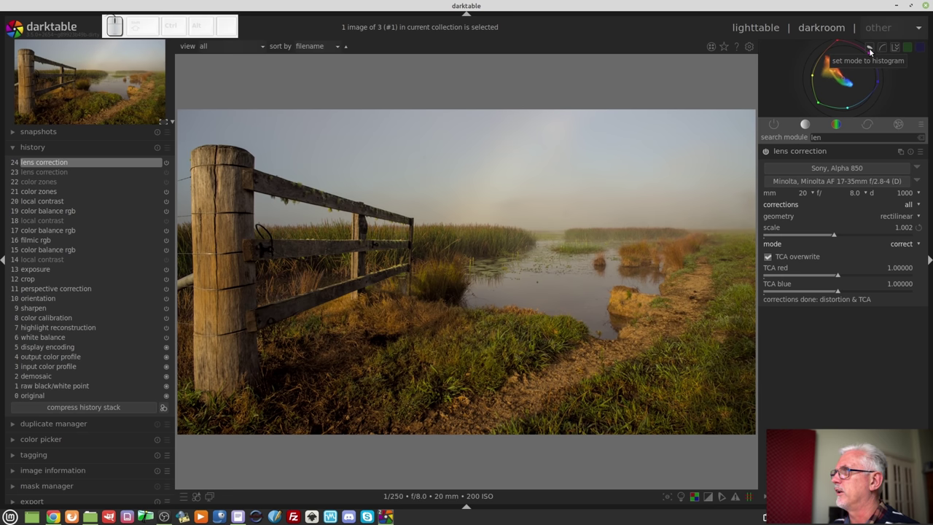
pyautogui.click(871, 51)
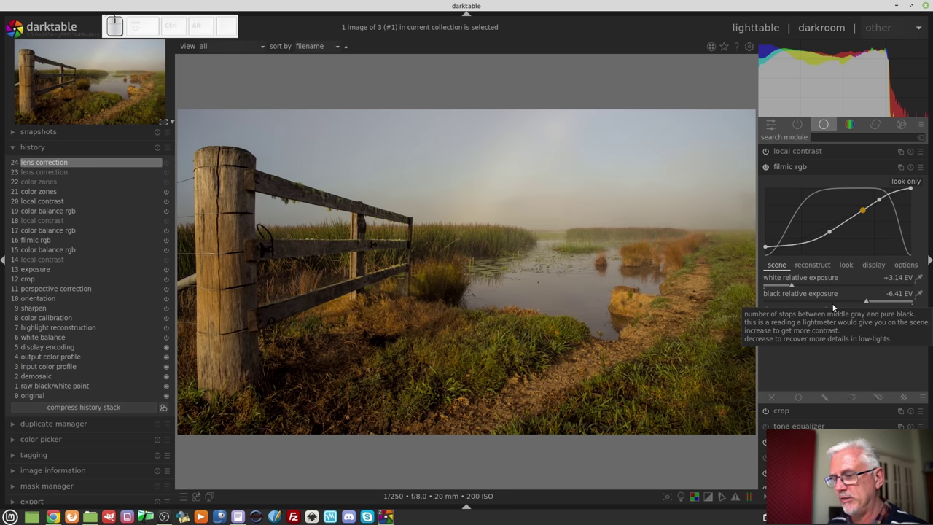
pyautogui.scroll(3)
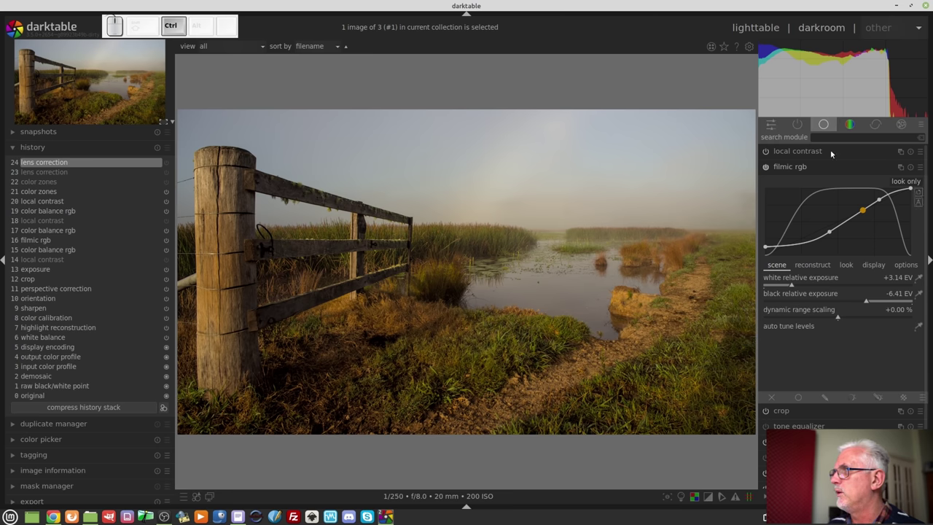
pyautogui.scroll(3)
pyautogui.scroll(3)
pyautogui.scroll(-3)
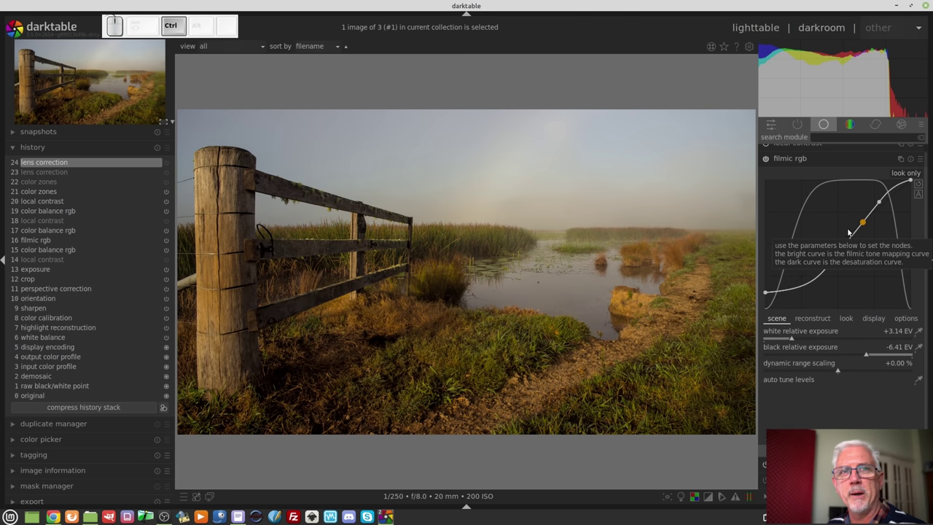
pyautogui.scroll(3)
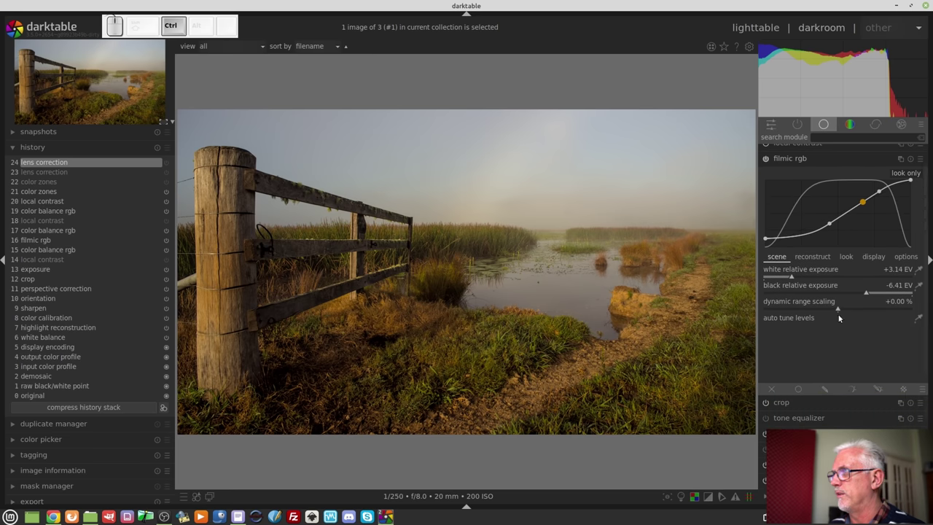